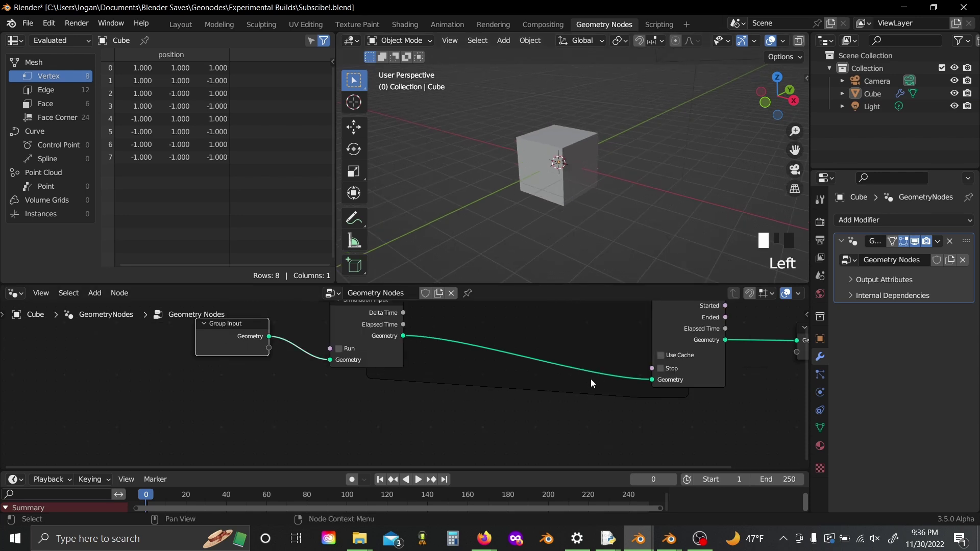
Select the cube in the viewport and lift it upward in the scene.
{"action": "middle_click", "coordinate": [559, 204]}
{"action": "scroll", "scroll_direction": "down", "scroll_amount": 3}
{"action": "scroll", "scroll_direction": "down", "scroll_amount": 3}
{"action": "scroll", "scroll_direction": "up", "scroll_amount": 3}
{"action": "left_click", "coordinate": [561, 162]}
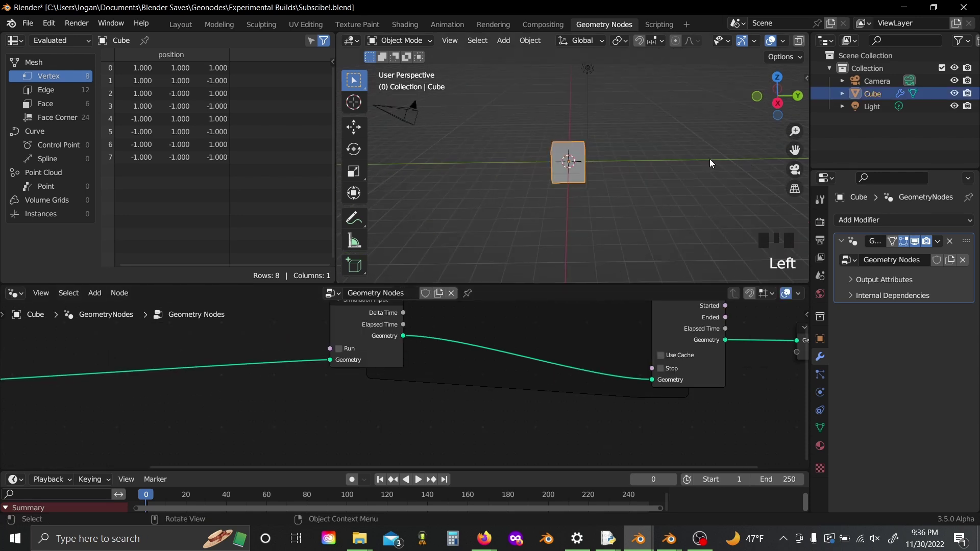
{"action": "key", "text": "g"}
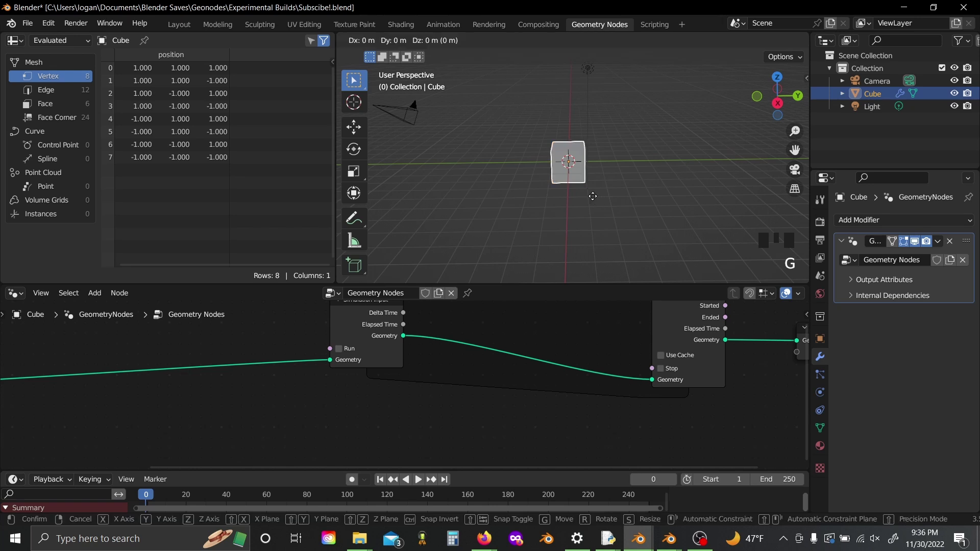
{"action": "middle_click", "coordinate": [611, 116]}
{"action": "left_click_drag", "start_coordinate": [410, 383], "coordinate": [421, 389]}
Add a Grid mesh node and expose its Size X and Size Y as group inputs.
{"action": "key", "text": "shift+a"}
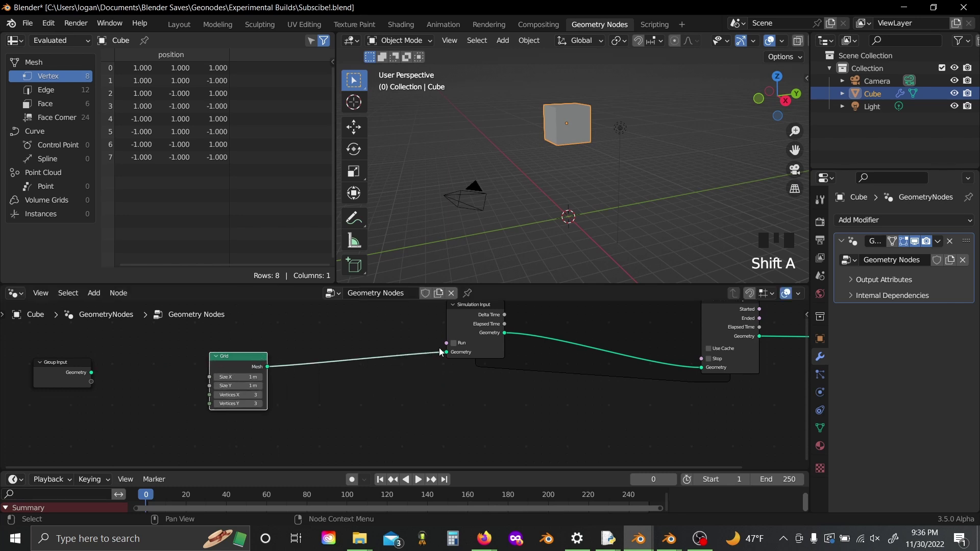
{"action": "left_click_drag", "start_coordinate": [451, 357], "coordinate": [321, 405]}
{"action": "left_click_drag", "start_coordinate": [220, 367], "coordinate": [327, 378]}
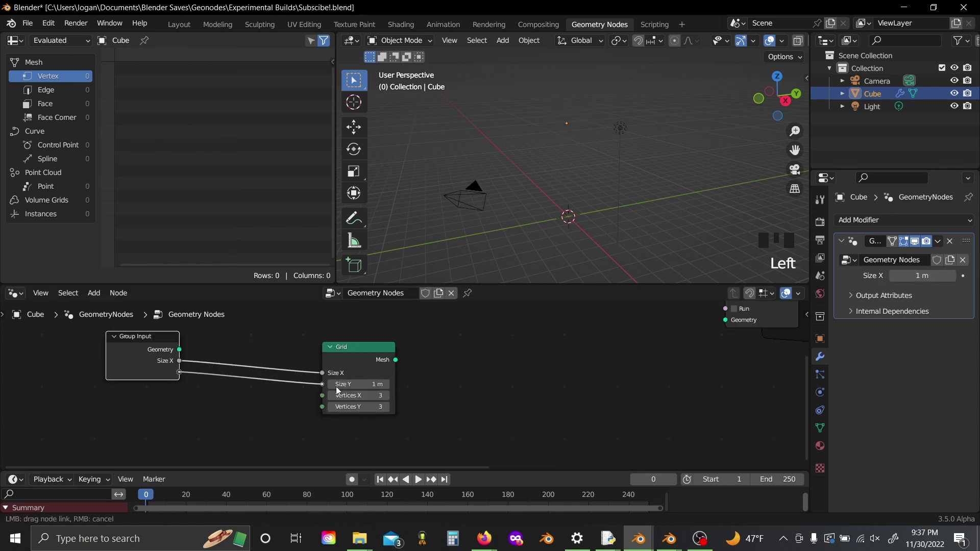
Add Distribute Points on Faces fed by the grid mesh.
{"action": "left_click", "coordinate": [343, 384]}
{"action": "left_click", "coordinate": [512, 436]}
{"action": "left_click_drag", "start_coordinate": [405, 400], "coordinate": [429, 398]}
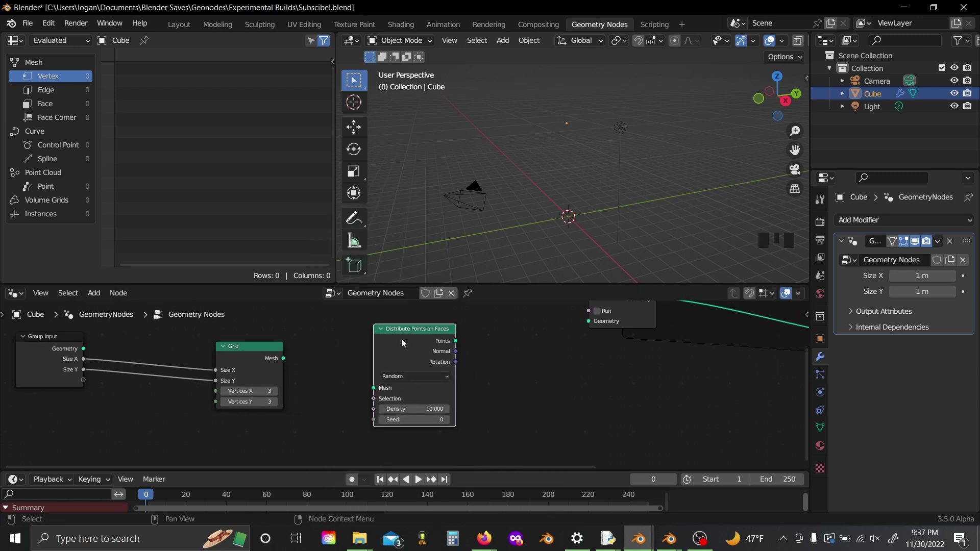
{"action": "left_click_drag", "start_coordinate": [286, 363], "coordinate": [458, 366]}
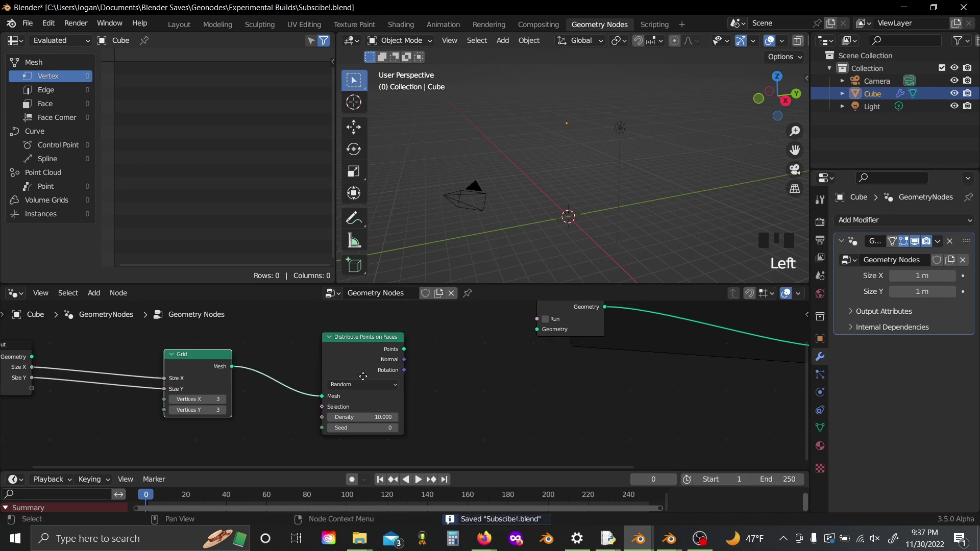
Insert a Join Geometry in the simulation zone and feed the scattered points into it.
{"action": "left_click_drag", "start_coordinate": [337, 393], "coordinate": [503, 378]}
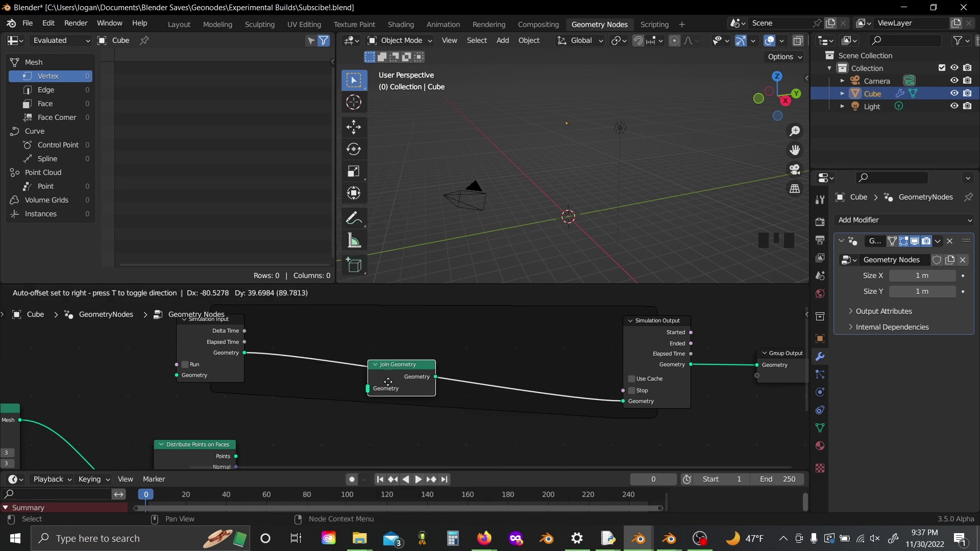
{"action": "left_click_drag", "start_coordinate": [307, 444], "coordinate": [434, 380]}
{"action": "left_click_drag", "start_coordinate": [417, 425], "coordinate": [369, 394]}
Seed the scattering with Scene Time's Frame and play the animation to inspect the points.
{"action": "key", "text": "s"}
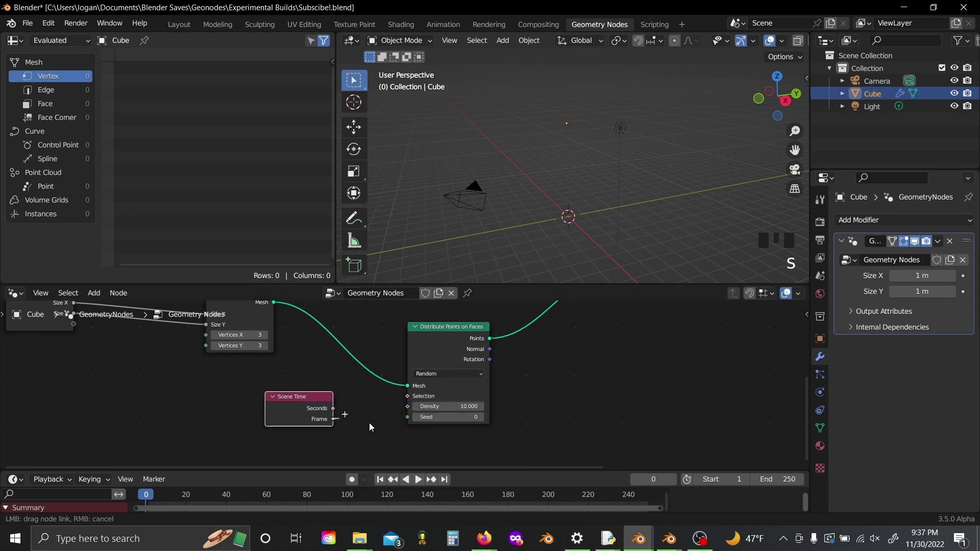
{"action": "left_click_drag", "start_coordinate": [572, 409], "coordinate": [539, 188]}
{"action": "scroll", "scroll_direction": "up", "scroll_amount": 3}
{"action": "key", "text": "space"}
{"action": "middle_click", "coordinate": [561, 148]}
{"action": "scroll", "scroll_direction": "up", "scroll_amount": 3}
{"action": "scroll", "scroll_direction": "down", "scroll_amount": 3}
{"action": "scroll", "scroll_direction": "up", "scroll_amount": 3}
{"action": "middle_click", "coordinate": [578, 172]}
{"action": "scroll", "scroll_direction": "up", "scroll_amount": 3}
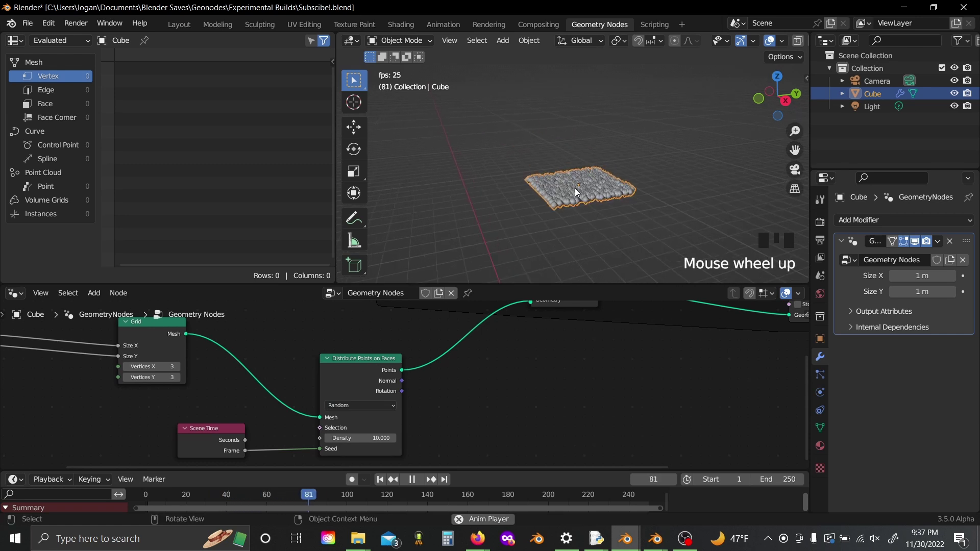
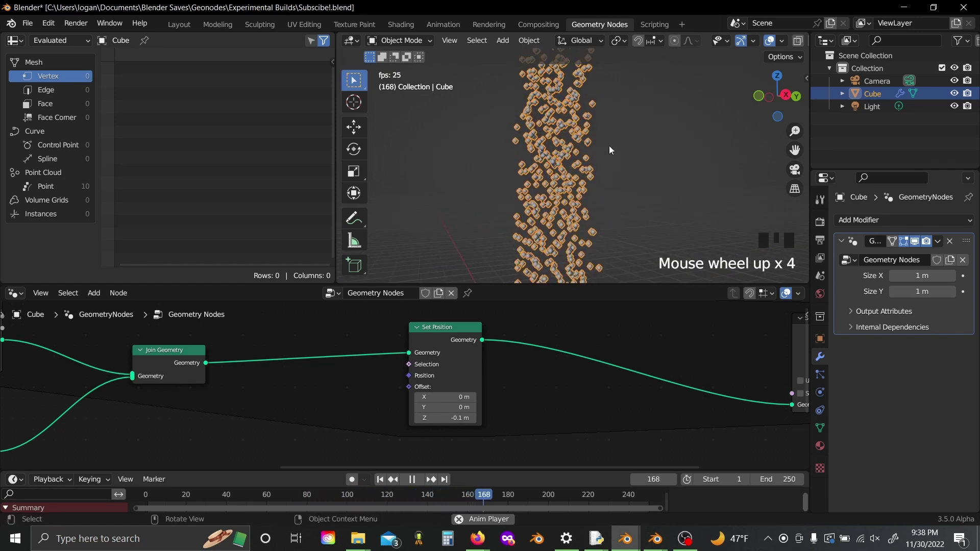
Stop playback of the falling points and bring the simulation output into view.
{"action": "scroll", "scroll_direction": "down", "scroll_amount": 3}
{"action": "middle_click", "coordinate": [609, 152]}
{"action": "key", "text": "space"}
{"action": "left_click_drag", "start_coordinate": [585, 155], "coordinate": [699, 437]}
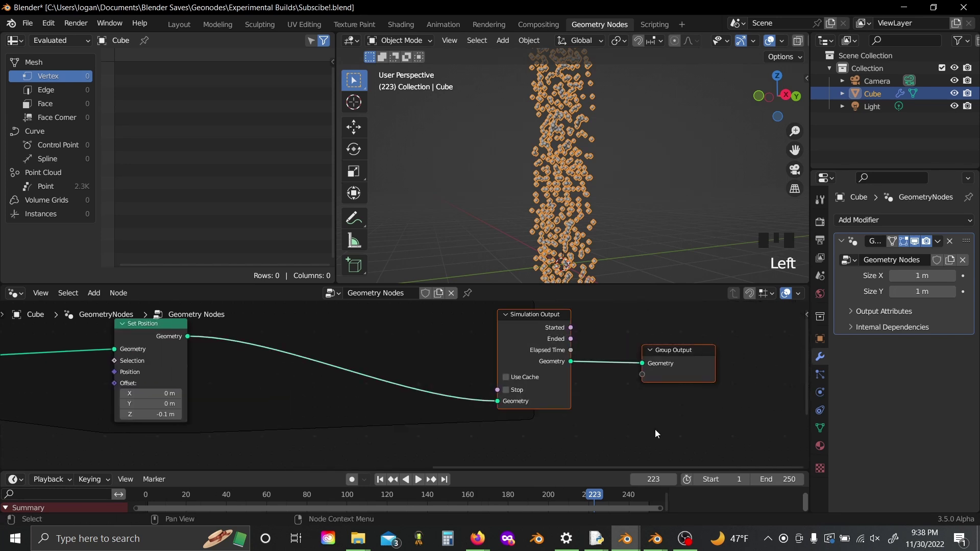
Store a Vector attribute 'Vel' and offset points in Set Position by the Named Attribute Vel.
{"action": "left_click_drag", "start_coordinate": [580, 368], "coordinate": [605, 496]}
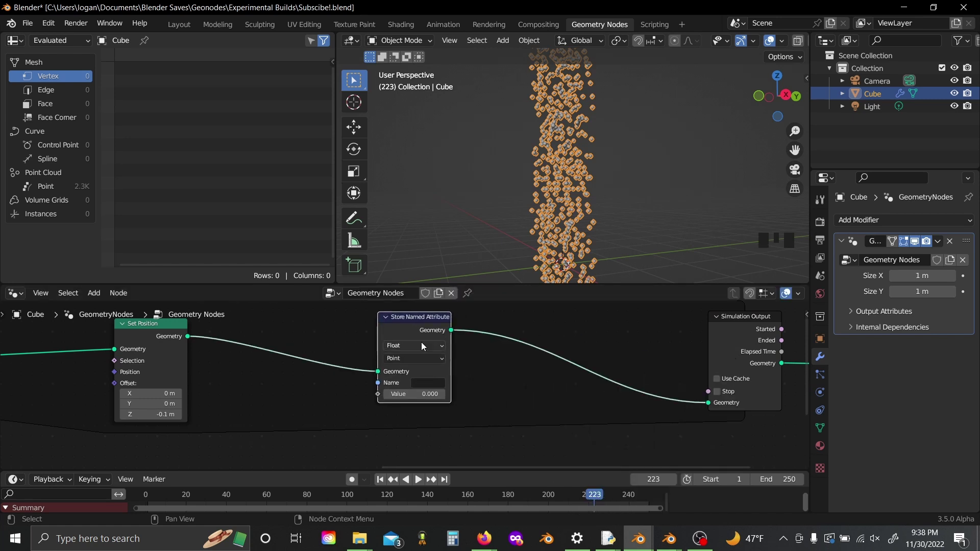
{"action": "left_click_drag", "start_coordinate": [423, 346], "coordinate": [416, 396]}
{"action": "key", "text": "t"}
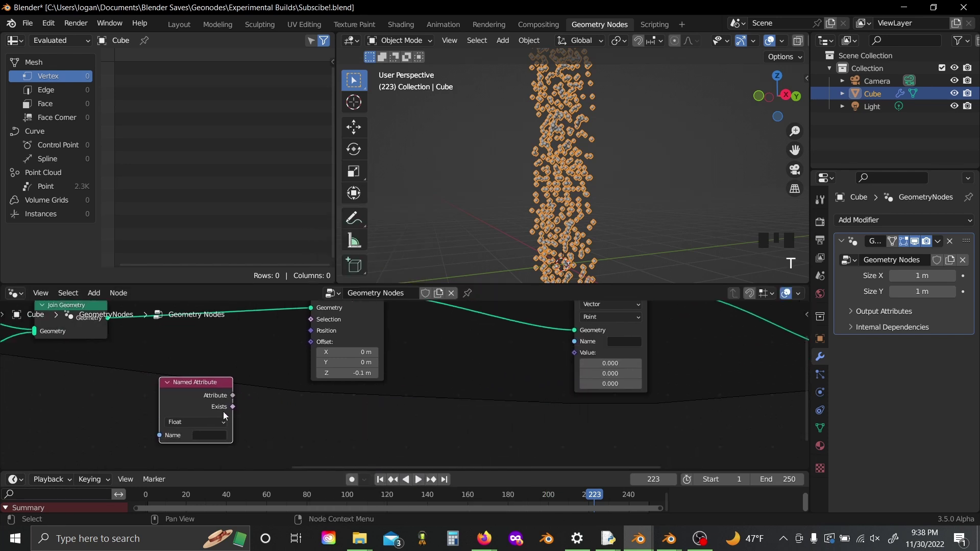
{"action": "left_click_drag", "start_coordinate": [217, 427], "coordinate": [378, 369]}
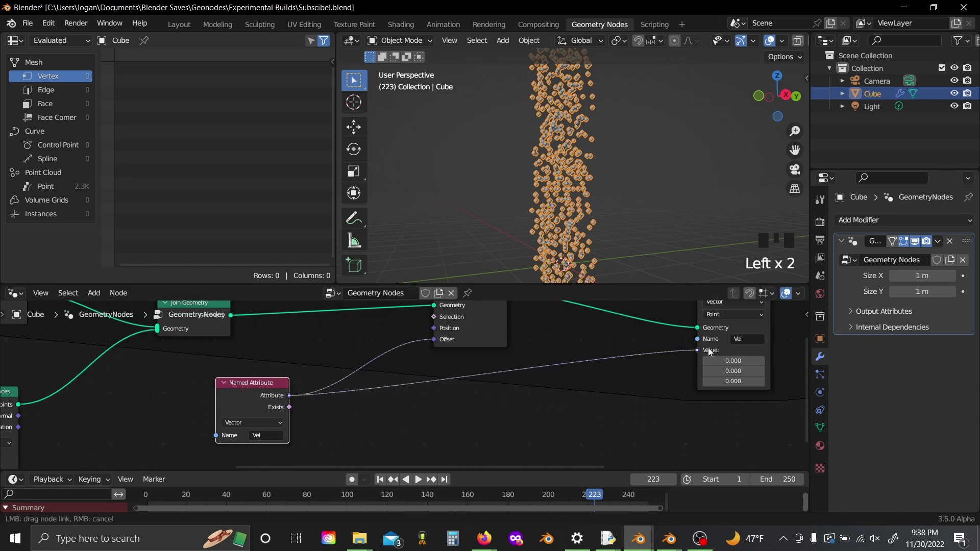
{"action": "left_click", "coordinate": [640, 336]}
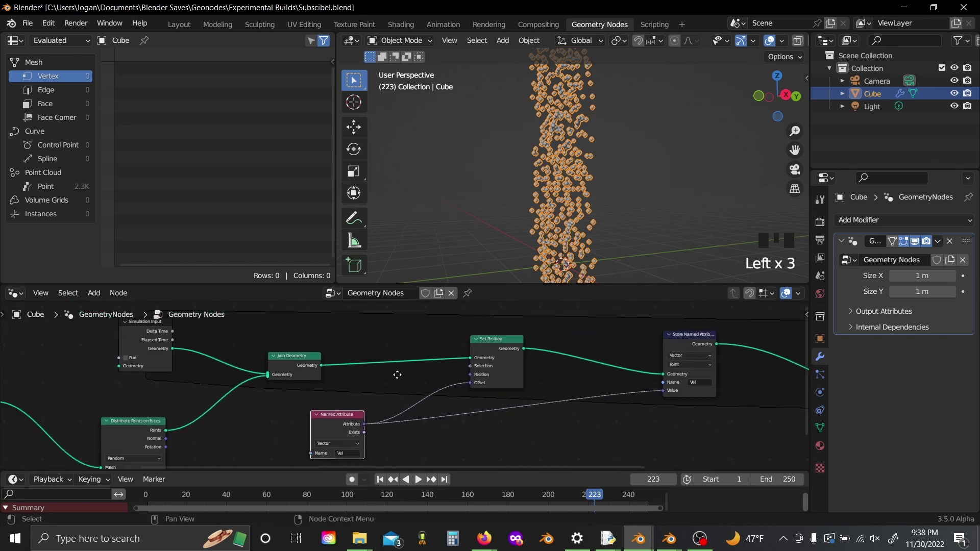
Subtract 0.01 on Z from Vel with a Vector Math Subtract node and replay the simulation.
{"action": "right_click", "coordinate": [395, 422]}
{"action": "left_click_drag", "start_coordinate": [465, 399], "coordinate": [482, 399]}
{"action": "key", "text": "shift+a"}
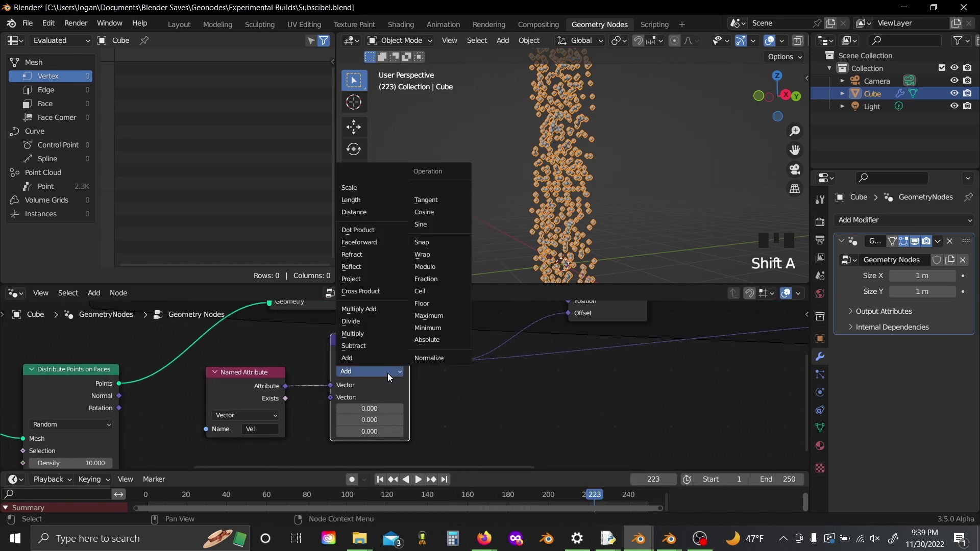
{"action": "left_click_drag", "start_coordinate": [389, 376], "coordinate": [490, 422]}
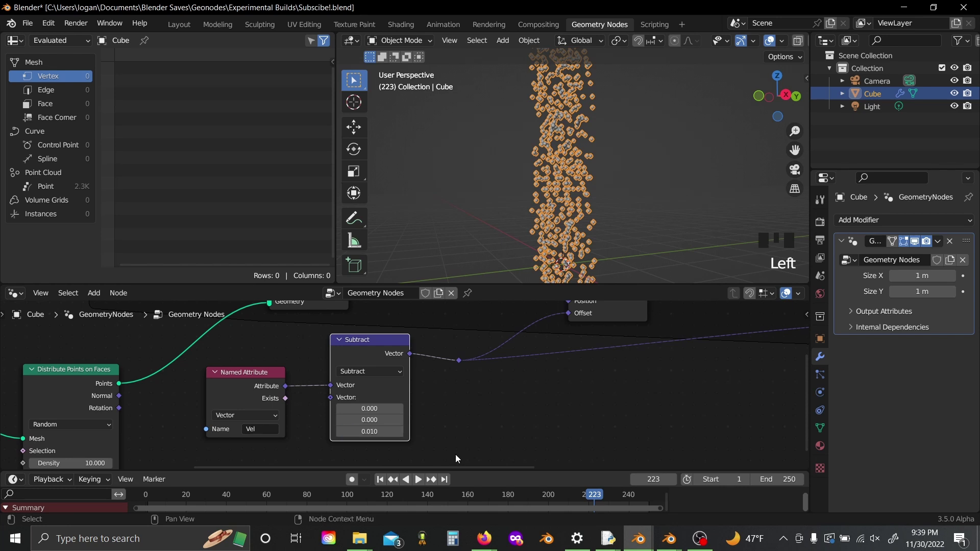
{"action": "left_click", "coordinate": [326, 500]}
{"action": "key", "text": "space"}
Stop playback and view the falling points from the side.
{"action": "scroll", "scroll_direction": "up", "scroll_amount": 3}
{"action": "scroll", "scroll_direction": "down", "scroll_amount": 3}
{"action": "middle_click", "coordinate": [591, 163]}
{"action": "scroll", "scroll_direction": "down", "scroll_amount": 3}
{"action": "left_click", "coordinate": [624, 171]}
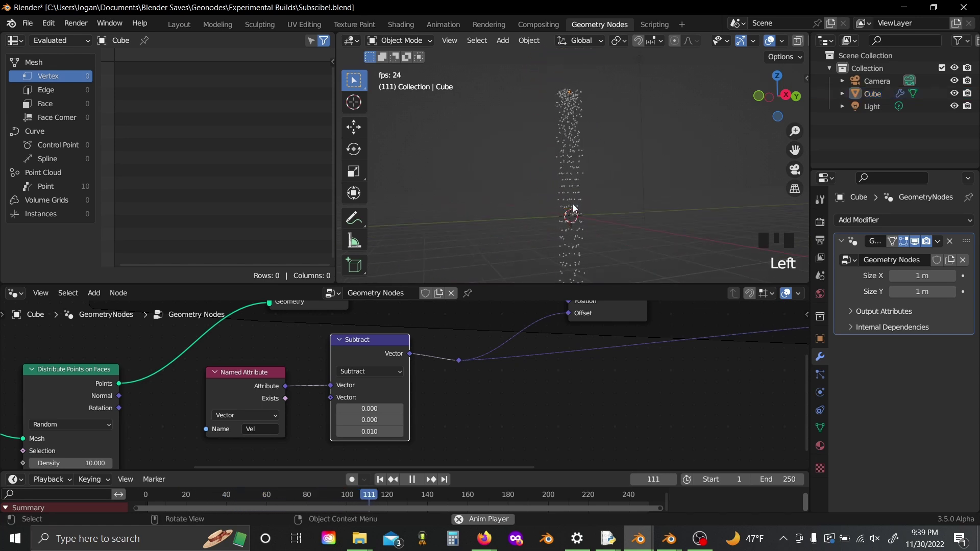
{"action": "left_click", "coordinate": [630, 162]}
{"action": "key", "text": "space"}
{"action": "scroll", "scroll_direction": "up", "scroll_amount": 3}
{"action": "middle_click", "coordinate": [555, 204]}
{"action": "scroll", "scroll_direction": "up", "scroll_amount": 3}
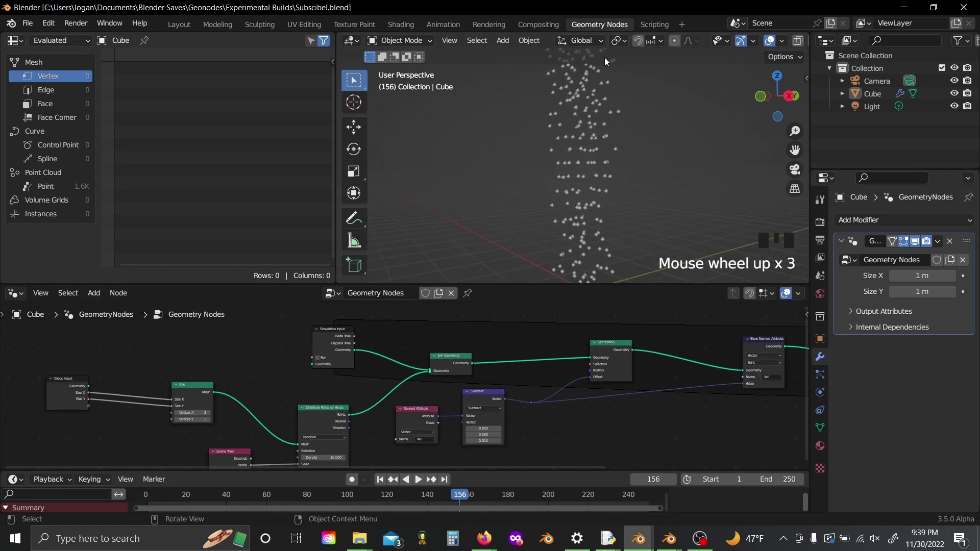
{"action": "left_click_drag", "start_coordinate": [623, 178], "coordinate": [788, 105]}
{"action": "left_click", "coordinate": [788, 106]}
Move the point-generation nodes left and add a Set Position after Distribute Points on Faces.
{"action": "left_click_drag", "start_coordinate": [627, 178], "coordinate": [164, 363]}
{"action": "left_click", "coordinate": [164, 363]}
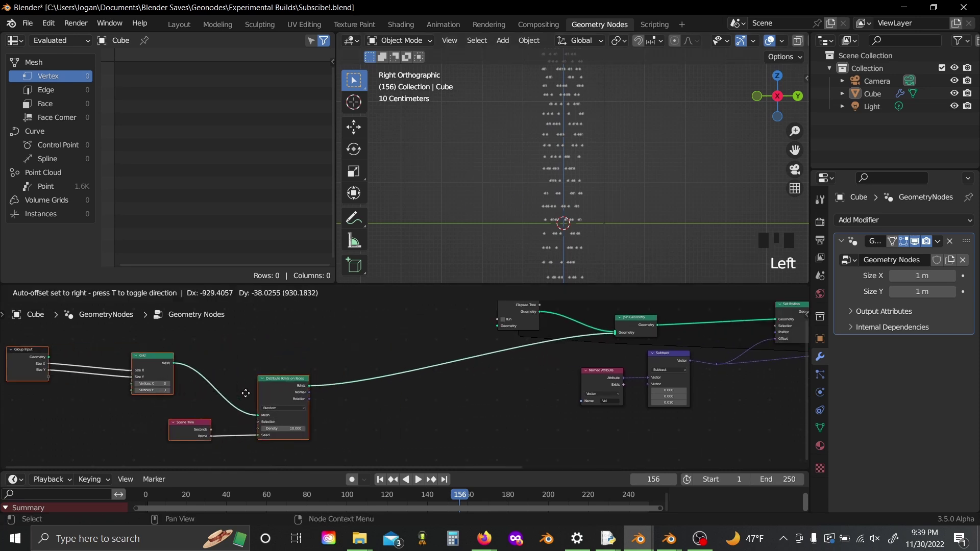
{"action": "left_click_drag", "start_coordinate": [272, 390], "coordinate": [499, 413]}
{"action": "key", "text": "s"}
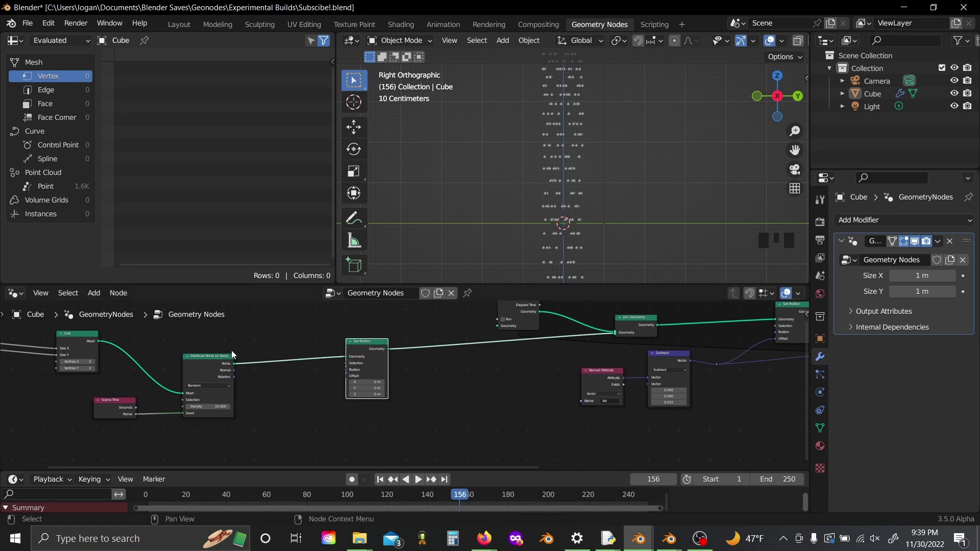
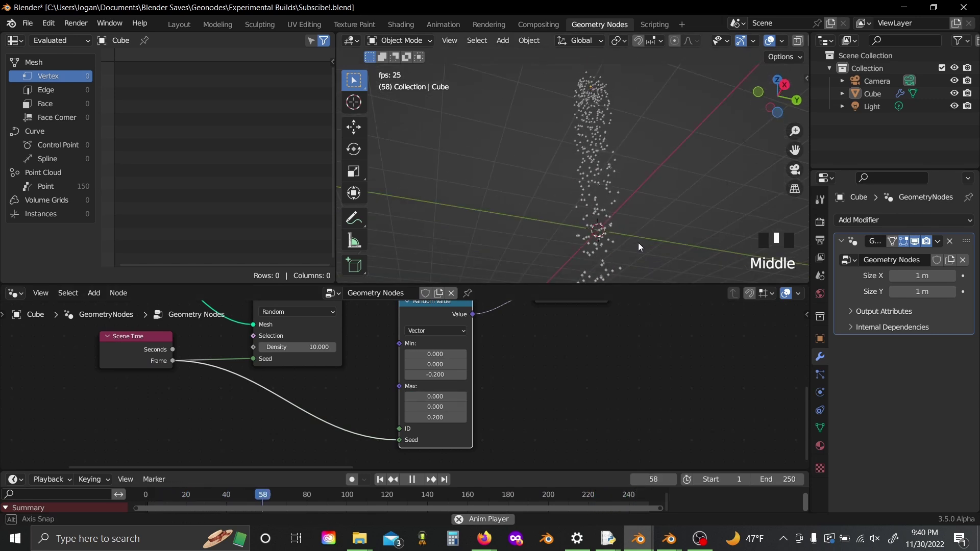
Add a Monkey head mesh, shade it smooth and give it a Subdivision modifier.
{"action": "left_click_drag", "start_coordinate": [495, 172], "coordinate": [553, 294]}
{"action": "key", "text": "shift+a"}
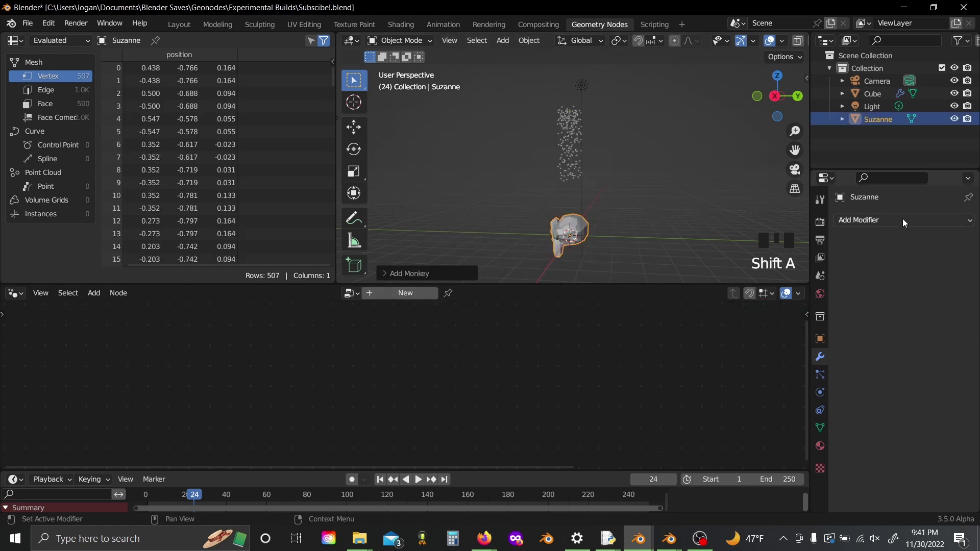
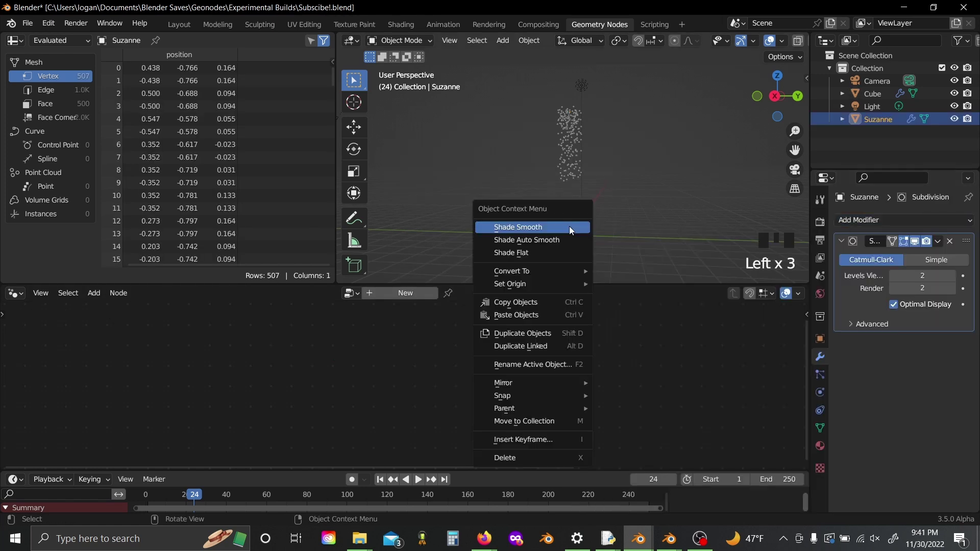
{"action": "left_click_drag", "start_coordinate": [567, 223], "coordinate": [864, 73]}
{"action": "left_click", "coordinate": [865, 73]}
{"action": "left_click_drag", "start_coordinate": [863, 74], "coordinate": [884, 142]}
{"action": "left_click", "coordinate": [885, 142]}
Move Suzanne into a new collection and rename it 'Collision'.
{"action": "left_click", "coordinate": [889, 136]}
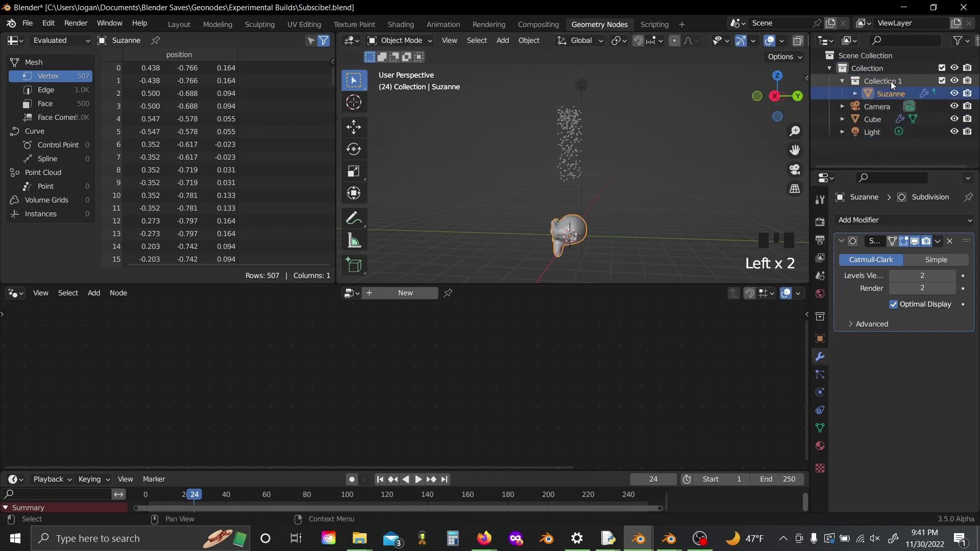
{"action": "left_click", "coordinate": [895, 86]}
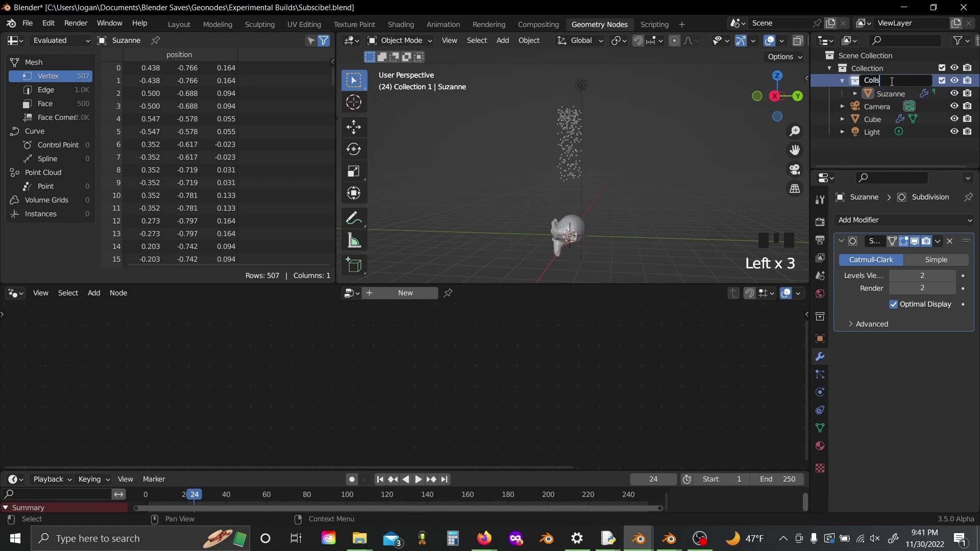
{"action": "left_click", "coordinate": [514, 155]}
{"action": "left_click", "coordinate": [514, 155]}
{"action": "middle_click", "coordinate": [576, 164]}
Add a Collection Info node set to Collision with its Collection exposed as a group input.
{"action": "left_click_drag", "start_coordinate": [502, 377], "coordinate": [490, 410]}
{"action": "key", "text": "shift+a"}
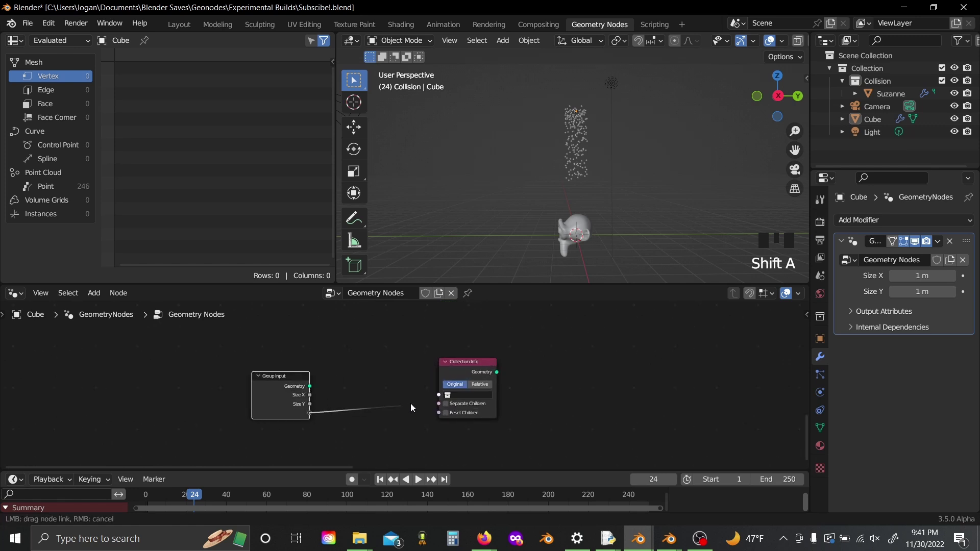
{"action": "left_click", "coordinate": [484, 394]}
{"action": "left_click_drag", "start_coordinate": [486, 389], "coordinate": [484, 368]}
Add a Realize Instances node after the Collection Info.
{"action": "key", "text": "shift+a"}
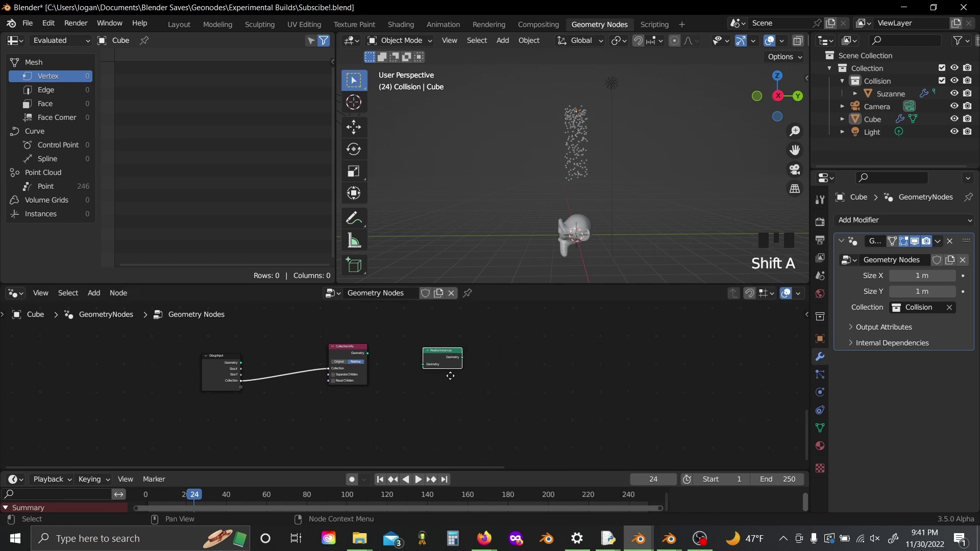
{"action": "left_click", "coordinate": [583, 220]}
Add Sample Nearest and Sample Index nodes beside the realized collision mesh.
{"action": "left_click_drag", "start_coordinate": [601, 225], "coordinate": [632, 212]}
{"action": "scroll", "scroll_direction": "down", "scroll_amount": 3}
{"action": "scroll", "scroll_direction": "up", "scroll_amount": 3}
{"action": "left_click_drag", "start_coordinate": [632, 212], "coordinate": [466, 389]}
{"action": "scroll", "scroll_direction": "up", "scroll_amount": 3}
{"action": "left_click_drag", "start_coordinate": [465, 389], "coordinate": [543, 211]}
{"action": "left_click_drag", "start_coordinate": [543, 211], "coordinate": [486, 384]}
{"action": "left_click_drag", "start_coordinate": [486, 384], "coordinate": [398, 382]}
{"action": "key", "text": "s"}
{"action": "left_click_drag", "start_coordinate": [435, 385], "coordinate": [433, 378]}
{"action": "key", "text": "Down"}
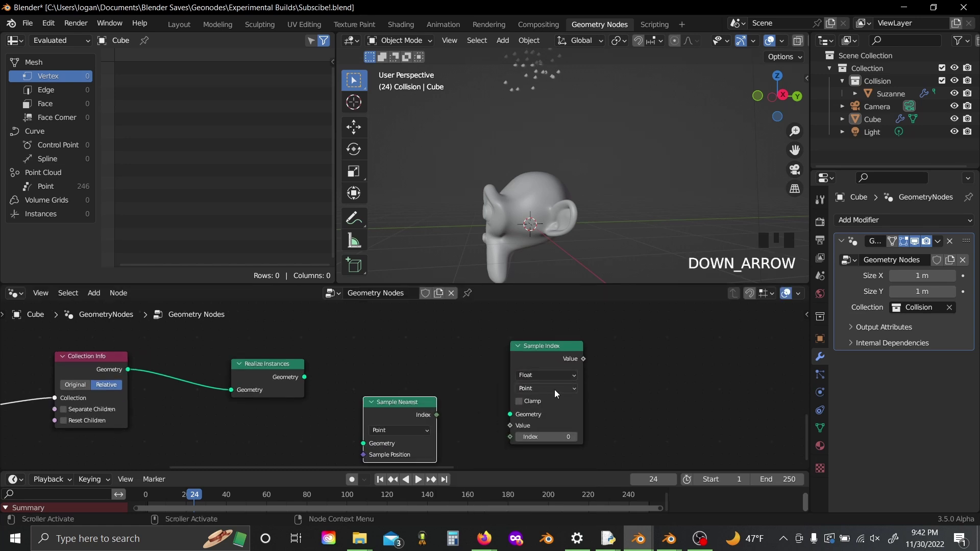
Feed the collision mesh into Sample Nearest, its index into Sample Index, and sample face Normals.
{"action": "left_click_drag", "start_coordinate": [531, 398], "coordinate": [393, 380]}
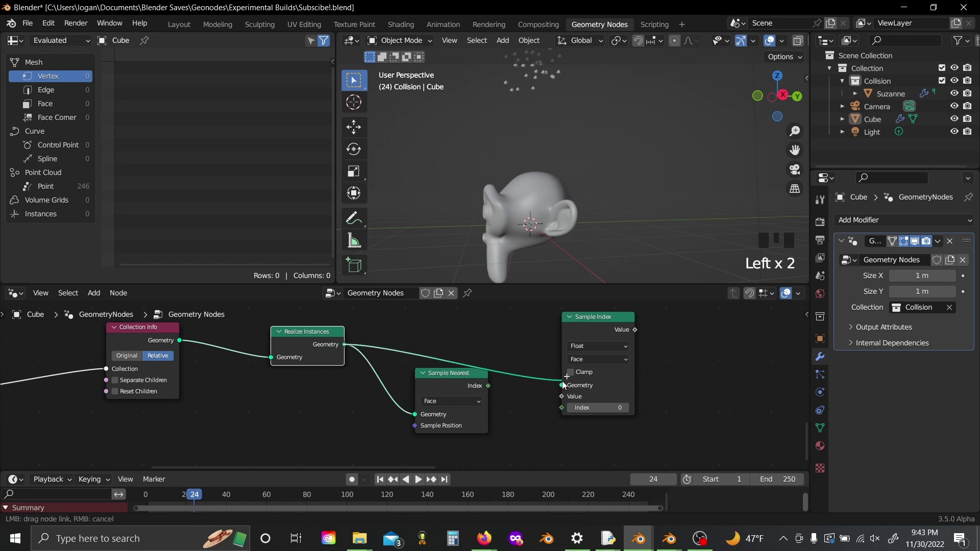
{"action": "left_click_drag", "start_coordinate": [547, 340], "coordinate": [457, 390]}
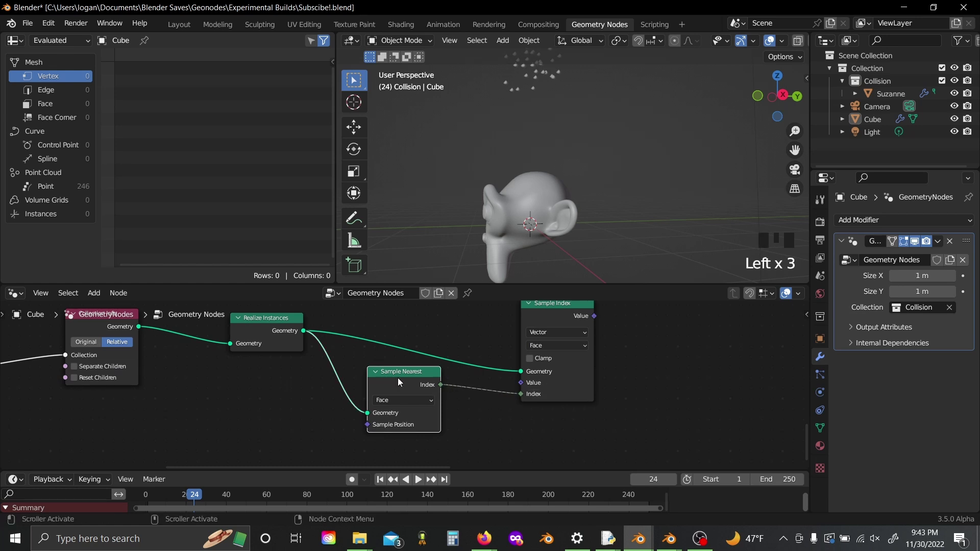
{"action": "left_click_drag", "start_coordinate": [425, 333], "coordinate": [435, 389]}
{"action": "key", "text": "shift+a"}
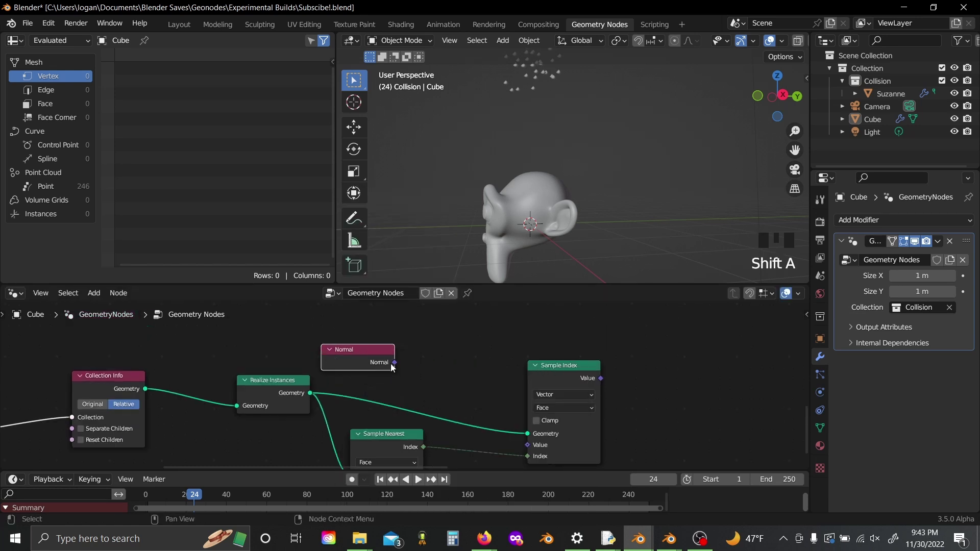
{"action": "left_click", "coordinate": [489, 331]}
Add a Vector Math node set to Reflect for the Vel attribute and sampled normal.
{"action": "key", "text": "x"}
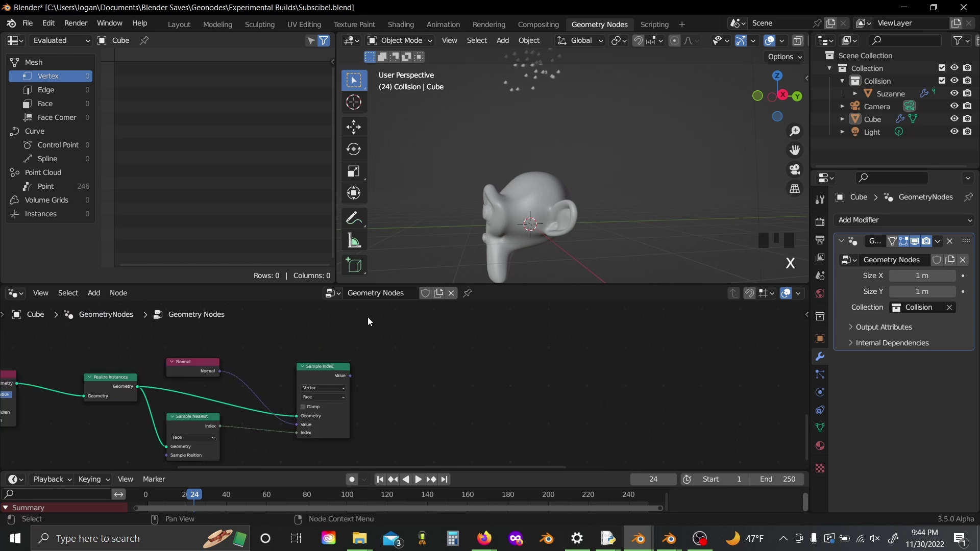
{"action": "left_click_drag", "start_coordinate": [464, 368], "coordinate": [452, 402]}
{"action": "key", "text": "shift+a"}
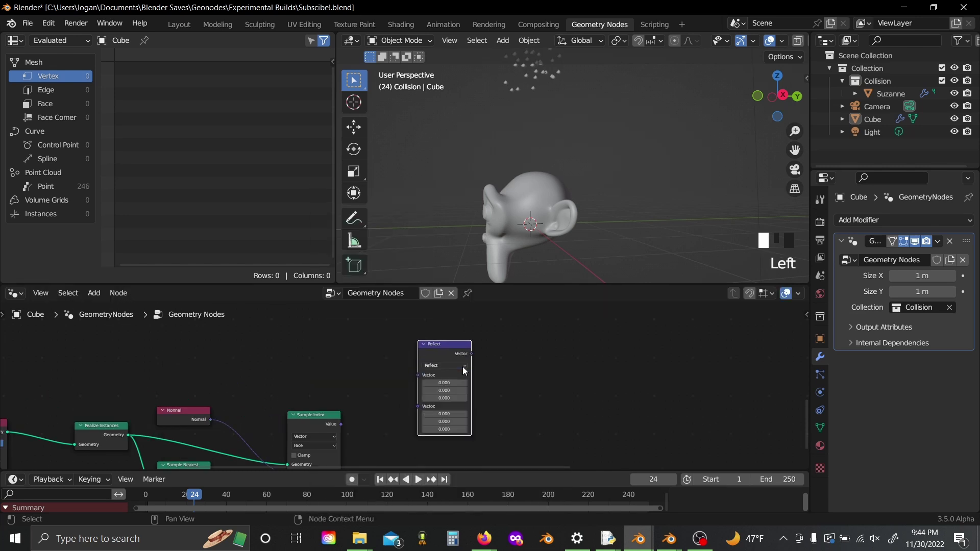
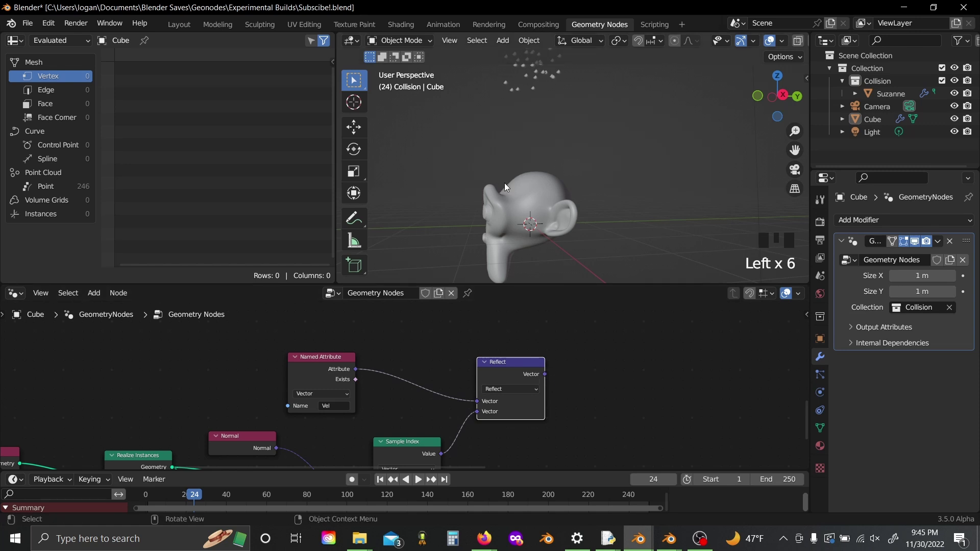
Play to frame 31 to see points landing on Suzanne's head, then select the Cube object.
{"action": "left_click_drag", "start_coordinate": [631, 350], "coordinate": [655, 159]}
{"action": "middle_click", "coordinate": [656, 160]}
{"action": "key", "text": "space"}
{"action": "key", "text": "space"}
{"action": "middle_click", "coordinate": [618, 171]}
{"action": "scroll", "scroll_direction": "up", "scroll_amount": 3}
{"action": "left_click", "coordinate": [567, 103]}
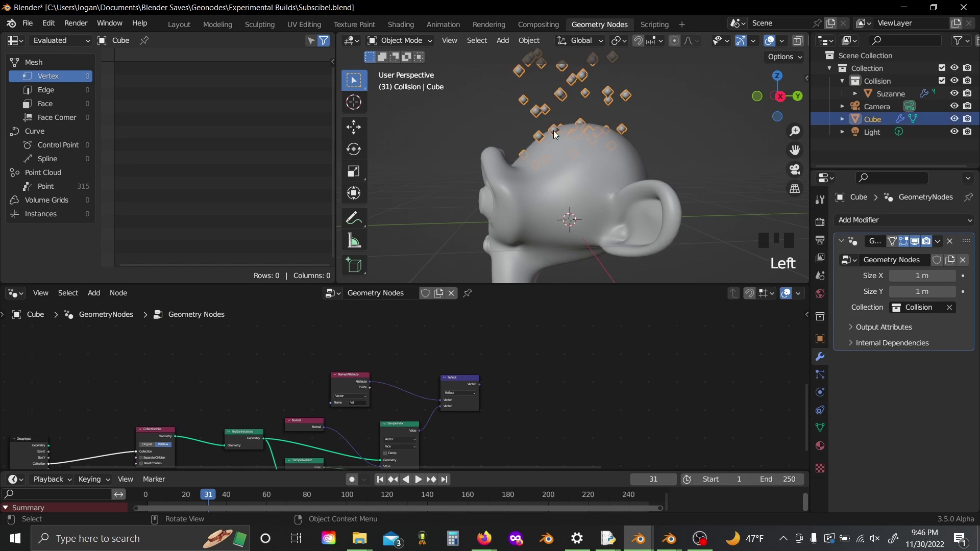
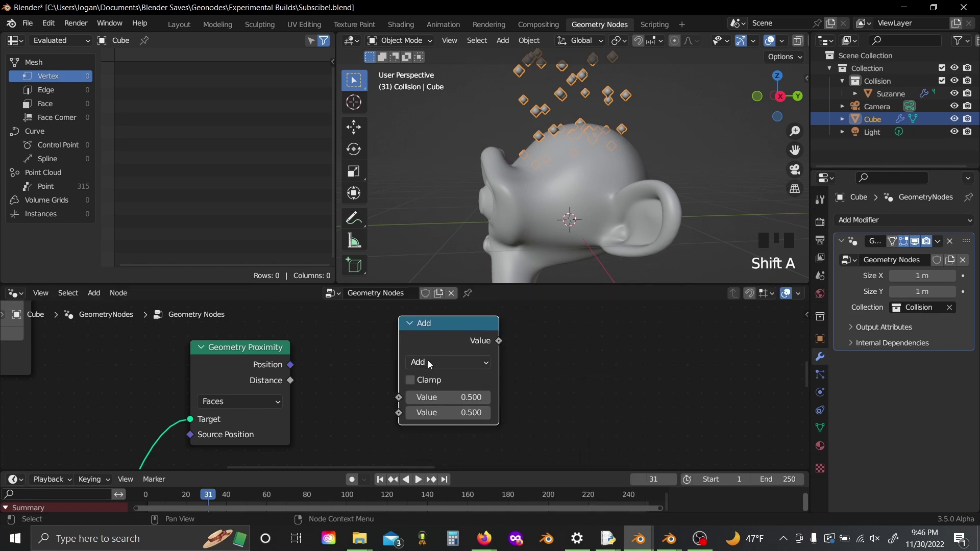
Connect Geometry Proximity Distance into the Less Than node with a 0.5 threshold.
{"action": "left_click_drag", "start_coordinate": [432, 365], "coordinate": [413, 406]}
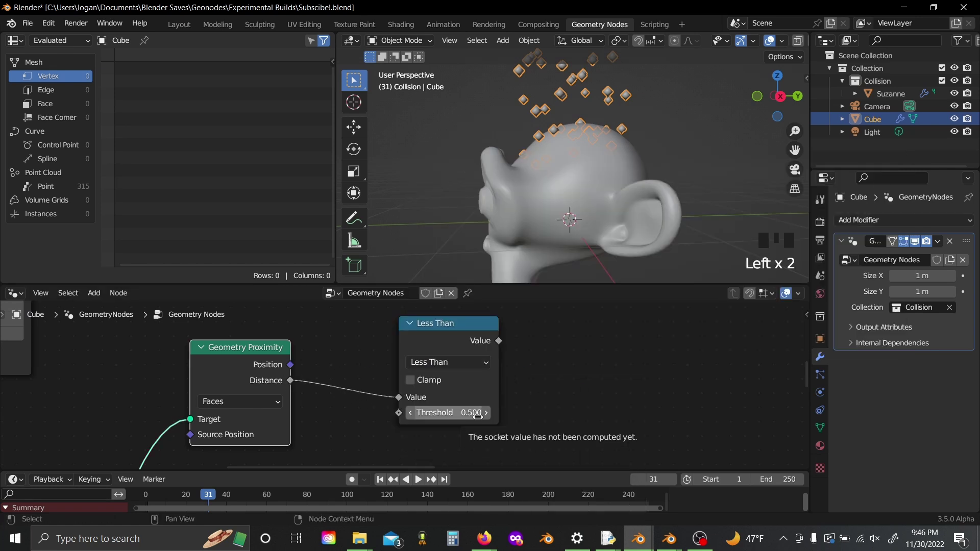
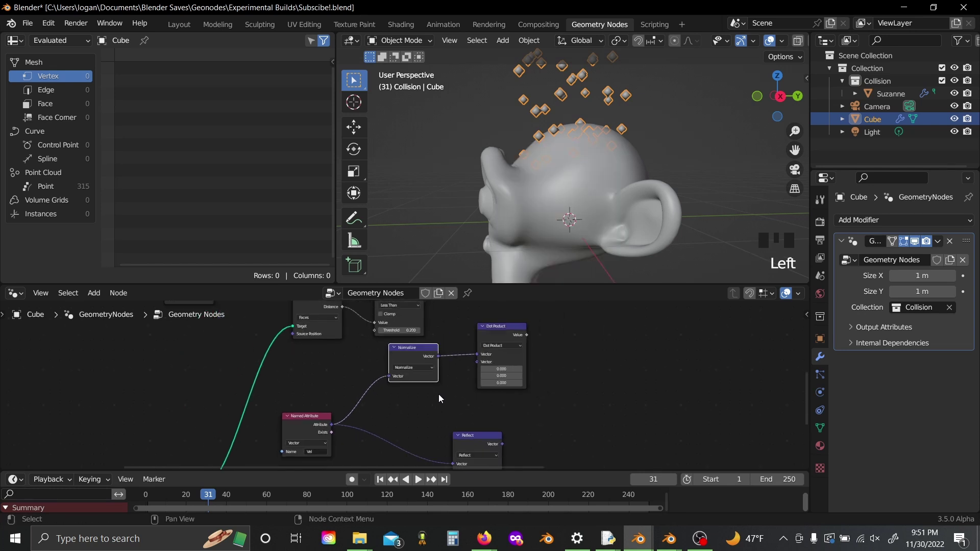
Feed normalized velocity and normal into a Dot Product and compare it with a duplicated Less Than.
{"action": "left_click_drag", "start_coordinate": [459, 401], "coordinate": [591, 436]}
{"action": "key", "text": "shift+d"}
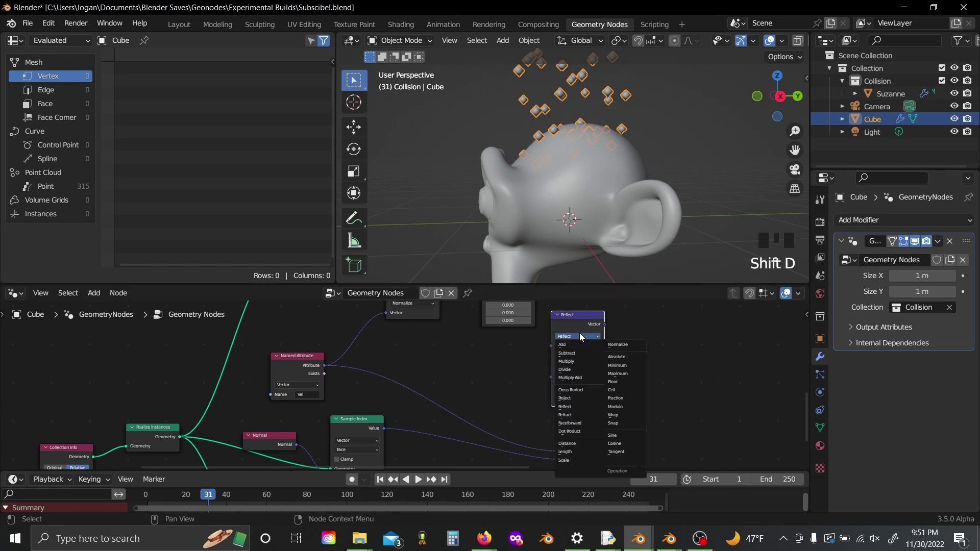
{"action": "left_click_drag", "start_coordinate": [445, 391], "coordinate": [342, 322]}
{"action": "key", "text": "shift+d"}
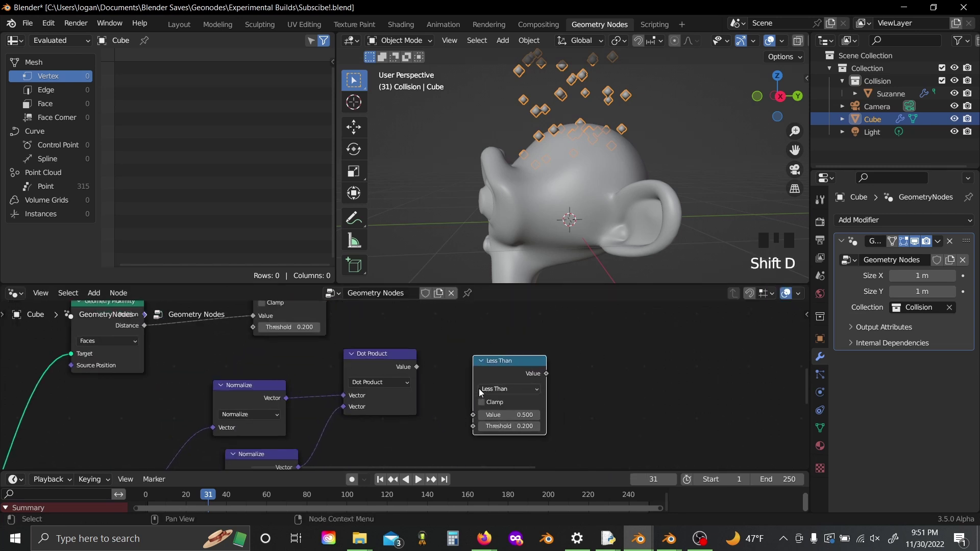
{"action": "left_click_drag", "start_coordinate": [552, 377], "coordinate": [438, 353]}
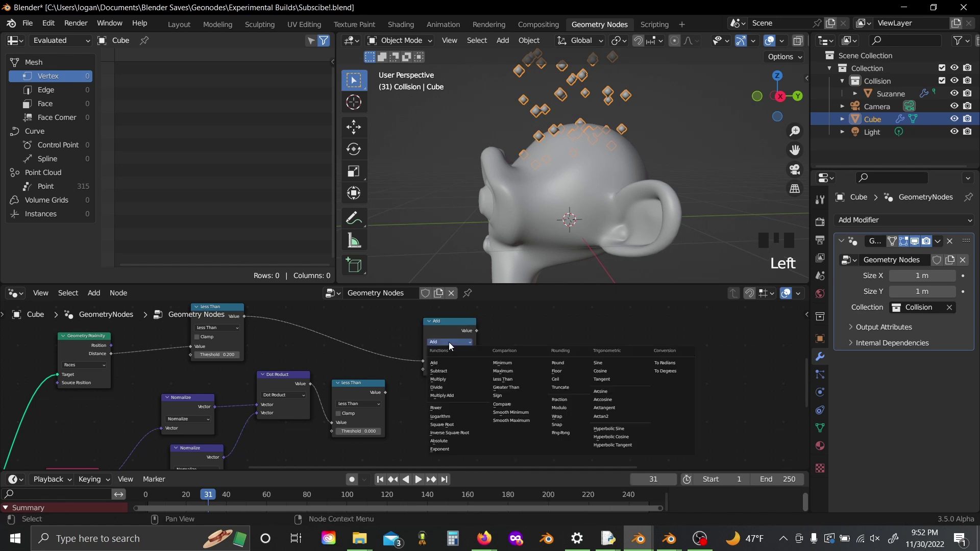
Multiply both Less Than results into a mask driving the factor of a new vector Mix node.
{"action": "left_click_drag", "start_coordinate": [438, 348], "coordinate": [510, 377]}
{"action": "left_click_drag", "start_coordinate": [560, 376], "coordinate": [566, 390]}
{"action": "key", "text": "shift+a"}
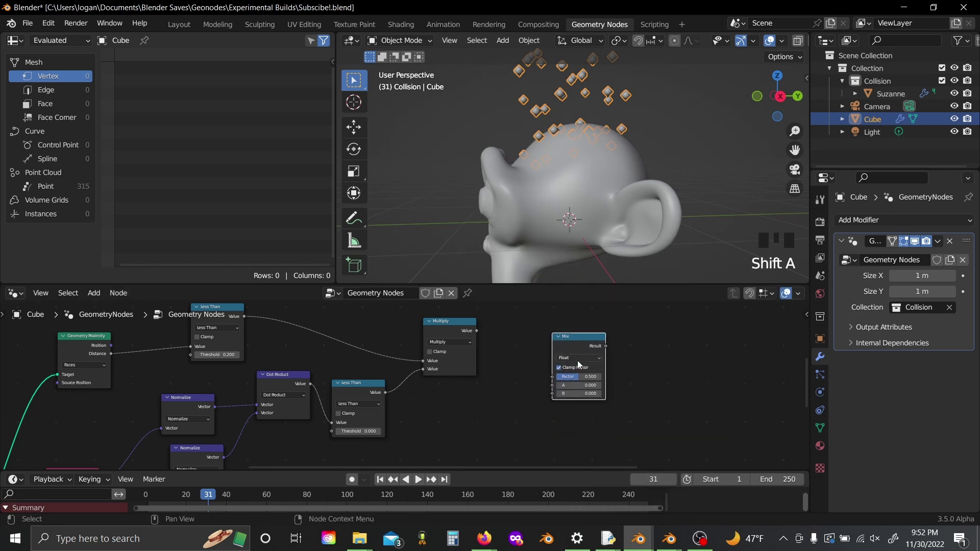
{"action": "left_click_drag", "start_coordinate": [581, 365], "coordinate": [493, 402]}
{"action": "left_click_drag", "start_coordinate": [478, 420], "coordinate": [87, 444]}
{"action": "key", "text": "ctrl+z"}
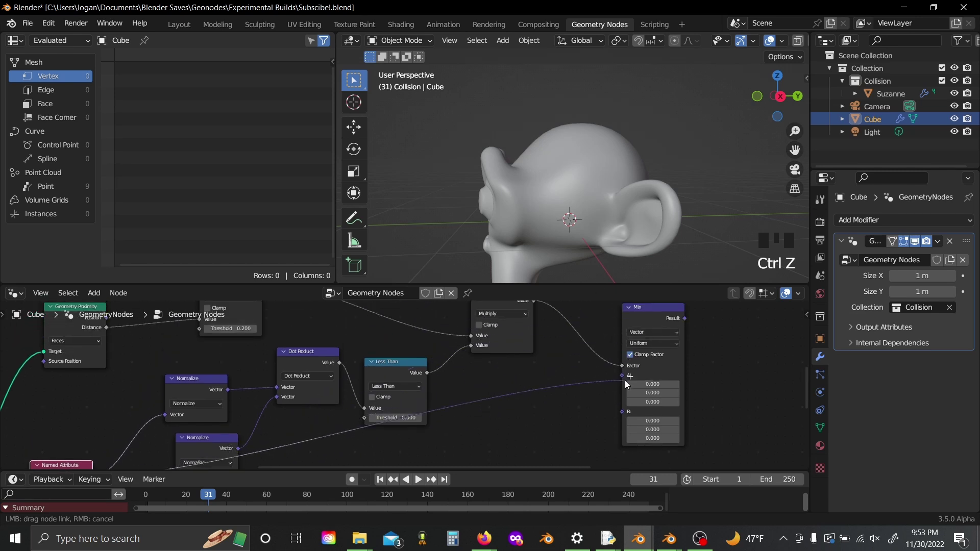
Duplicate a Vector Math node as Scale 0.5 applied to the reflected velocity.
{"action": "scroll", "scroll_direction": "up", "scroll_amount": 3}
{"action": "left_click_drag", "start_coordinate": [377, 397], "coordinate": [564, 393]}
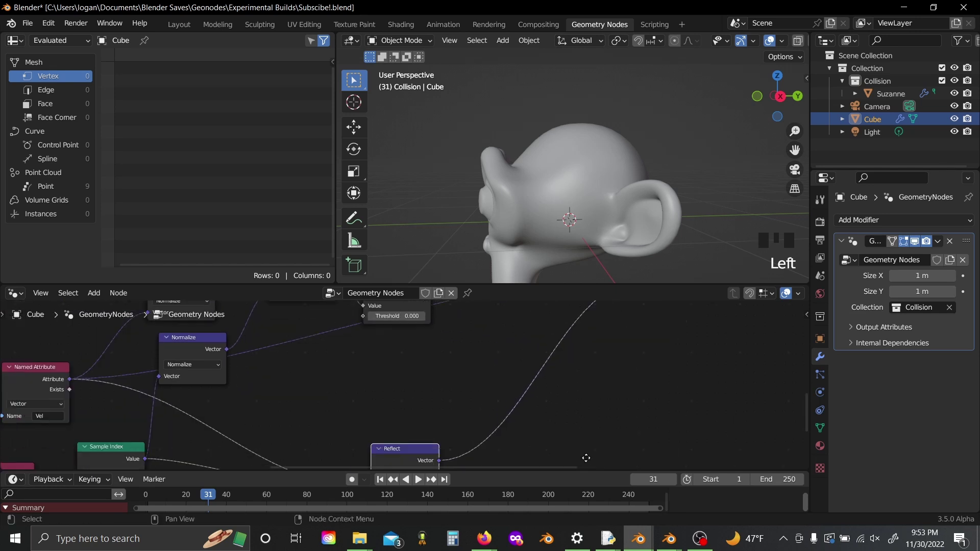
{"action": "key", "text": "shift+d"}
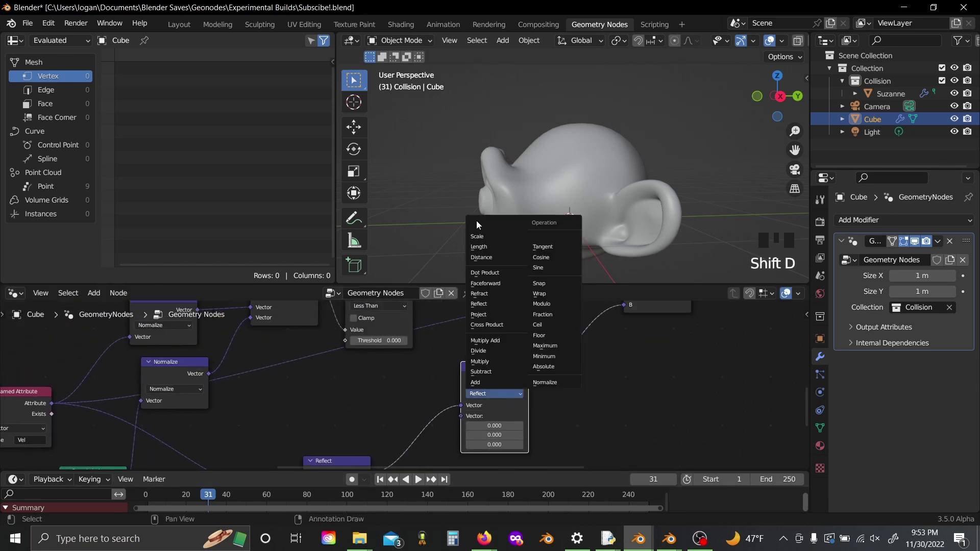
{"action": "left_click_drag", "start_coordinate": [481, 244], "coordinate": [563, 411]}
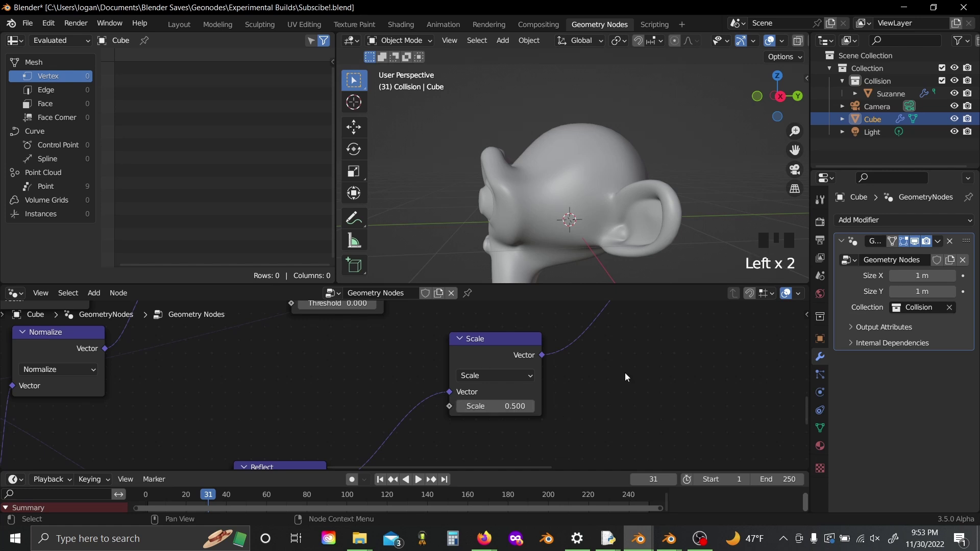
Route the scaled reflection through the Mix and a Vector Subtract into the stored velocity attribute.
{"action": "left_click_drag", "start_coordinate": [626, 374], "coordinate": [353, 428]}
{"action": "key", "text": "x"}
{"action": "left_click_drag", "start_coordinate": [409, 413], "coordinate": [501, 379]}
{"action": "left_click_drag", "start_coordinate": [498, 402], "coordinate": [406, 407]}
Bring the output nodes into view and start the simulation playback.
{"action": "key", "text": "shift+a"}
{"action": "left_click_drag", "start_coordinate": [391, 359], "coordinate": [456, 398]}
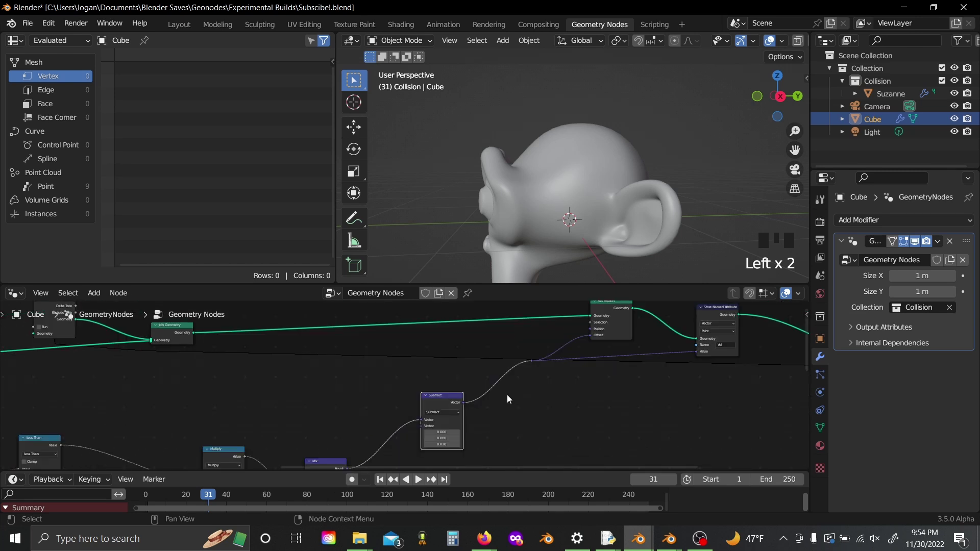
{"action": "key", "text": "space"}
{"action": "scroll", "scroll_direction": "down", "scroll_amount": 3}
Lower the Less Than threshold to 0.02 and replay so particles bounce off Suzanne's head.
{"action": "key", "text": "space"}
{"action": "left_click", "coordinate": [228, 499]}
{"action": "key", "text": "space"}
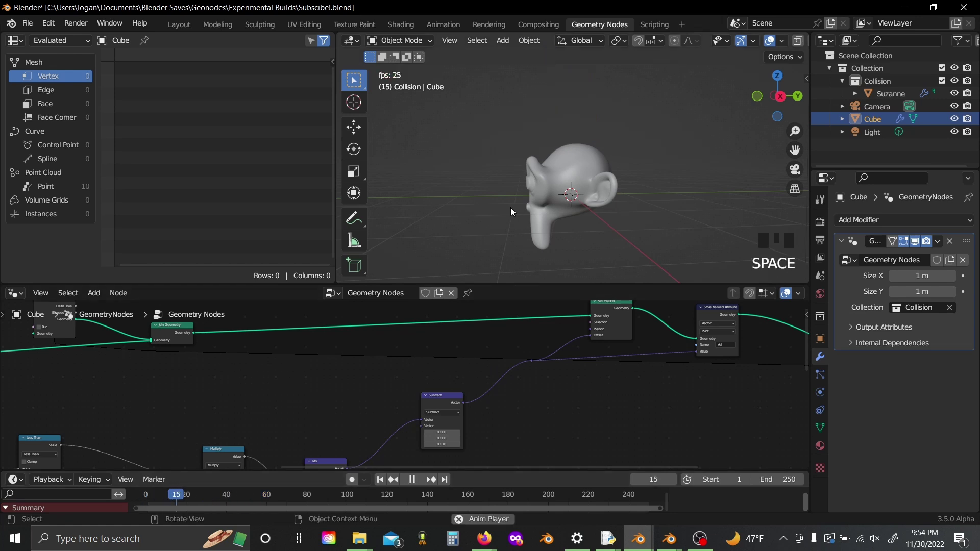
{"action": "left_click_drag", "start_coordinate": [514, 198], "coordinate": [609, 184]}
{"action": "scroll", "scroll_direction": "down", "scroll_amount": 3}
{"action": "scroll", "scroll_direction": "up", "scroll_amount": 3}
Pause the simulation and orbit closer to inspect the bounce around the head.
{"action": "key", "text": "space"}
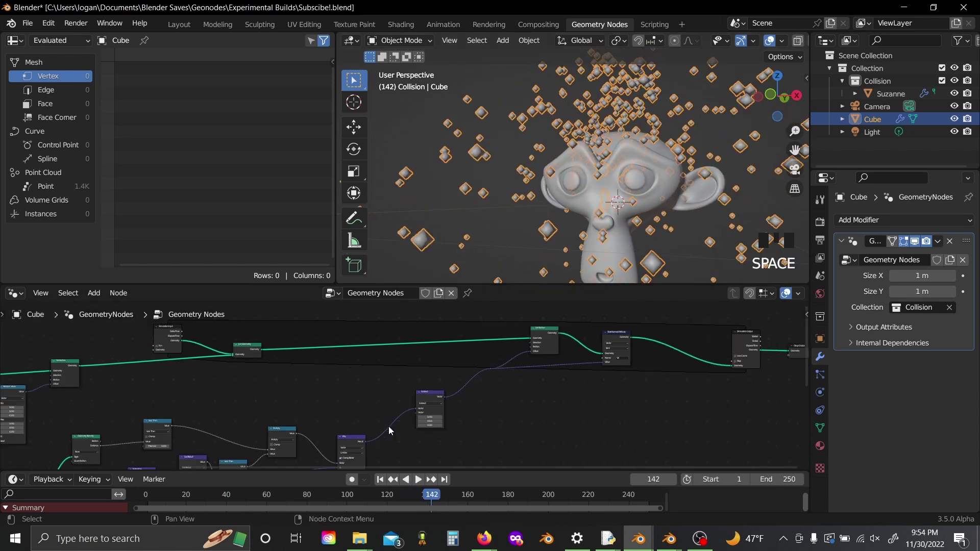
{"action": "left_click", "coordinate": [629, 168]}
{"action": "middle_click", "coordinate": [616, 166]}
{"action": "scroll", "scroll_direction": "up", "scroll_amount": 3}
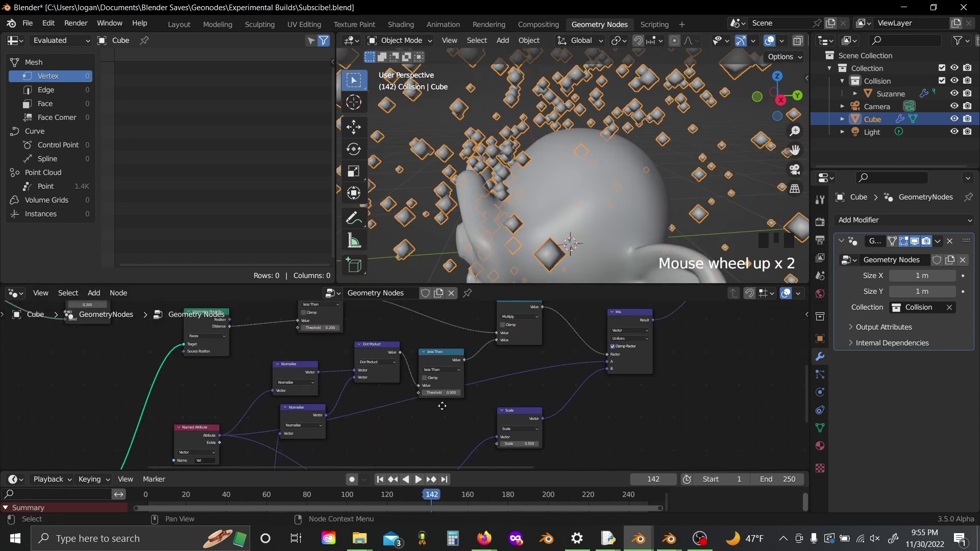
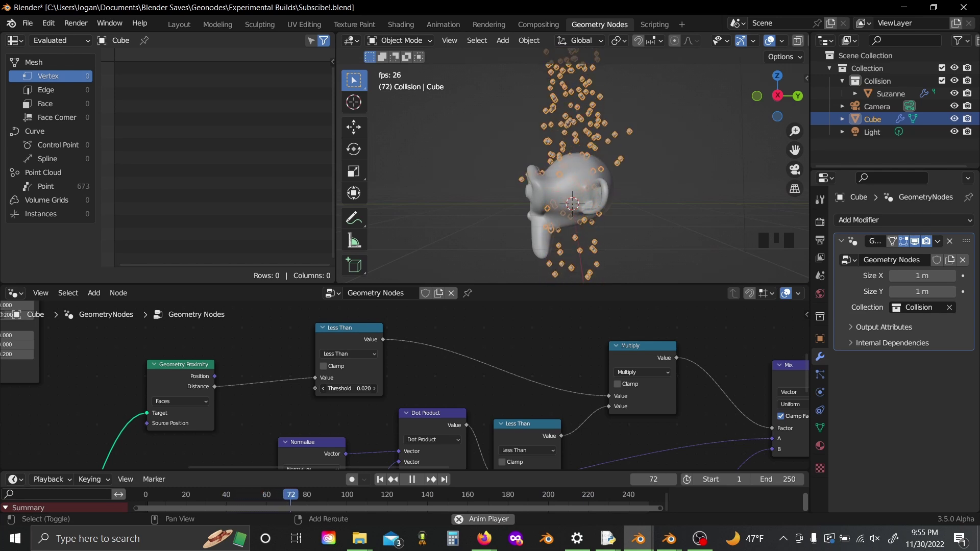
Add a Noise Texture and centre its colour with a vector Subtract of 0.5.
{"action": "key", "text": "x"}
{"action": "left_click", "coordinate": [252, 451]}
{"action": "key", "text": "shift+d"}
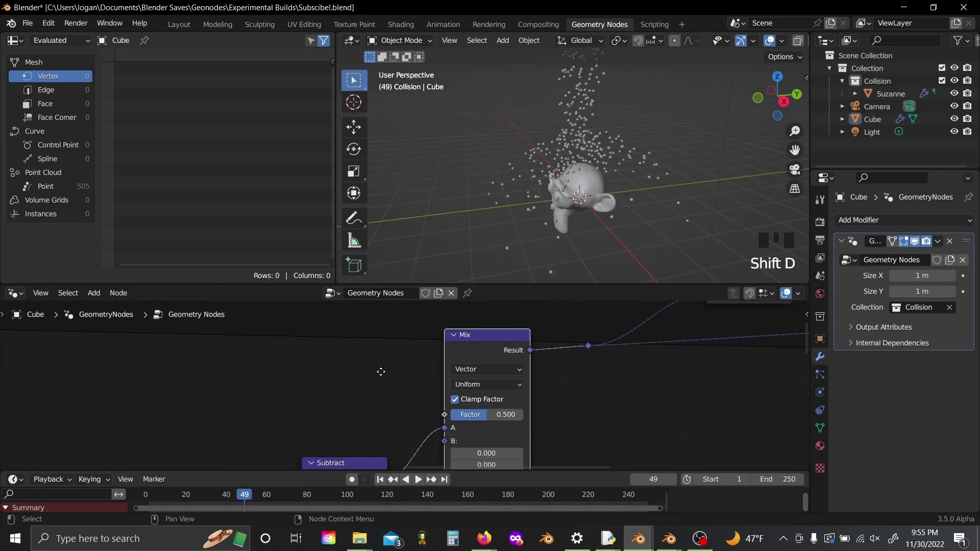
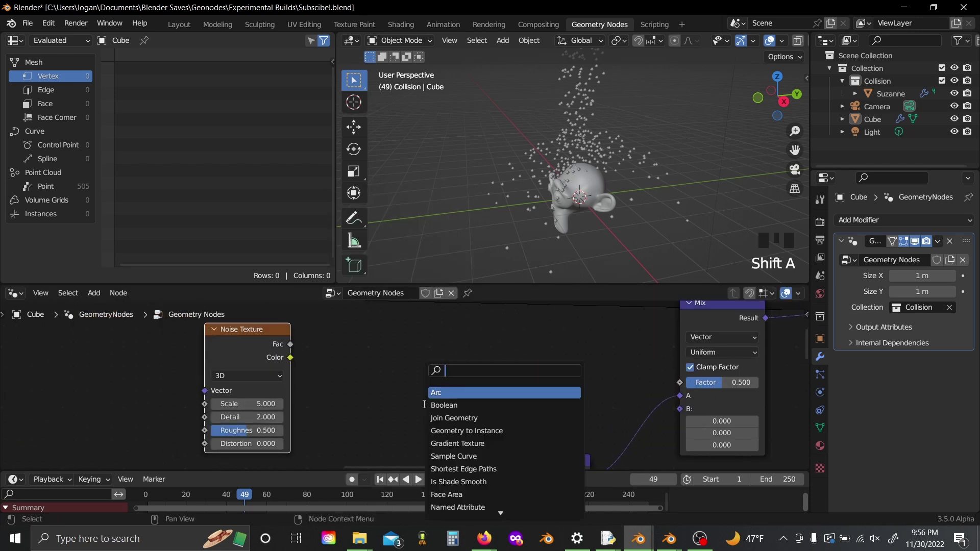
{"action": "left_click_drag", "start_coordinate": [418, 362], "coordinate": [323, 396]}
{"action": "left_click", "coordinate": [294, 358]}
{"action": "left_click", "coordinate": [172, 345]}
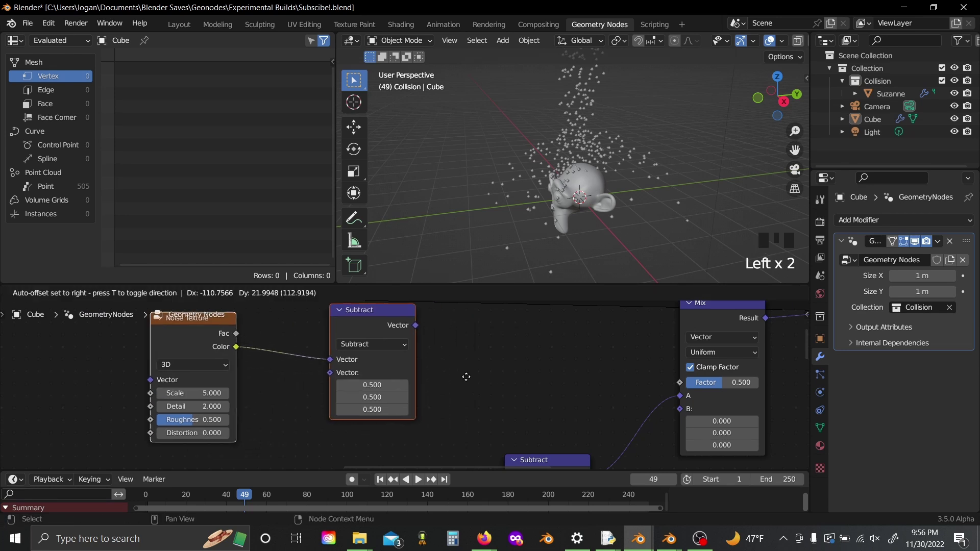
{"action": "left_click", "coordinate": [352, 388]}
Scale the centred noise by 0.12 and feed it into the Mix's B input with factor 0.05.
{"action": "key", "text": "shift+d"}
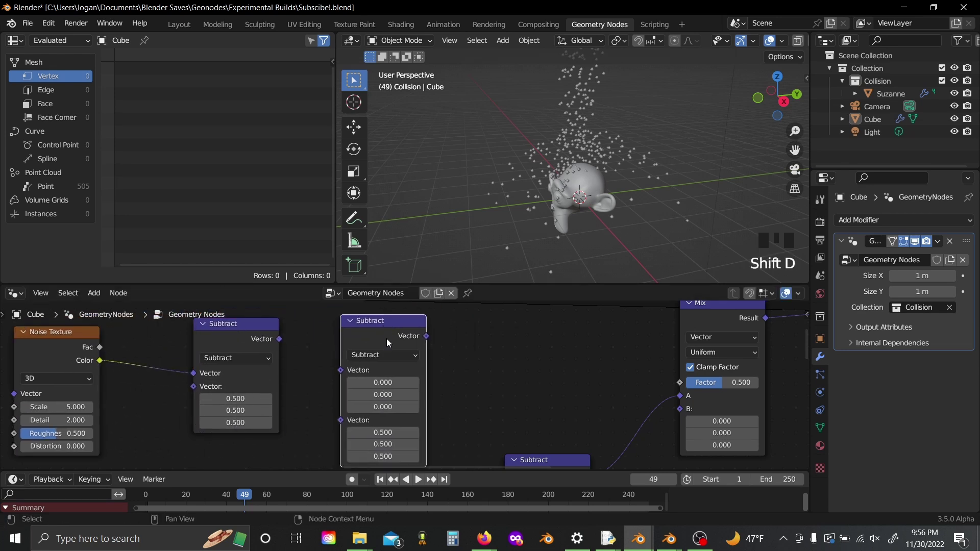
{"action": "left_click_drag", "start_coordinate": [378, 174], "coordinate": [418, 365]}
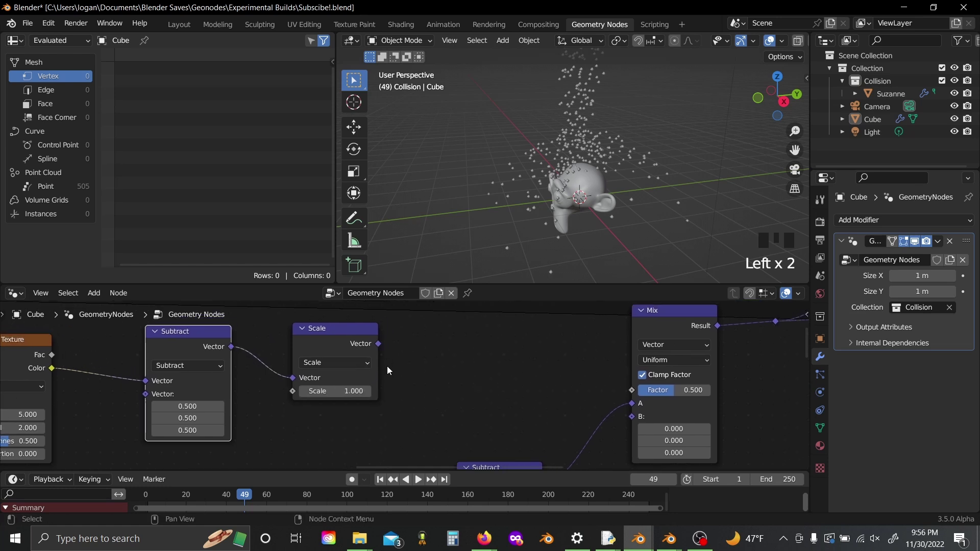
{"action": "left_click_drag", "start_coordinate": [380, 347], "coordinate": [633, 424]}
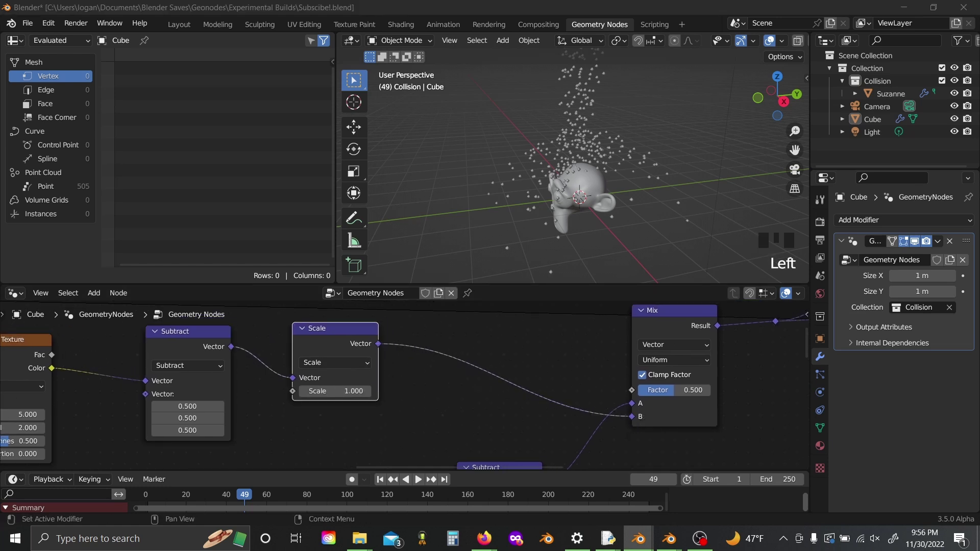
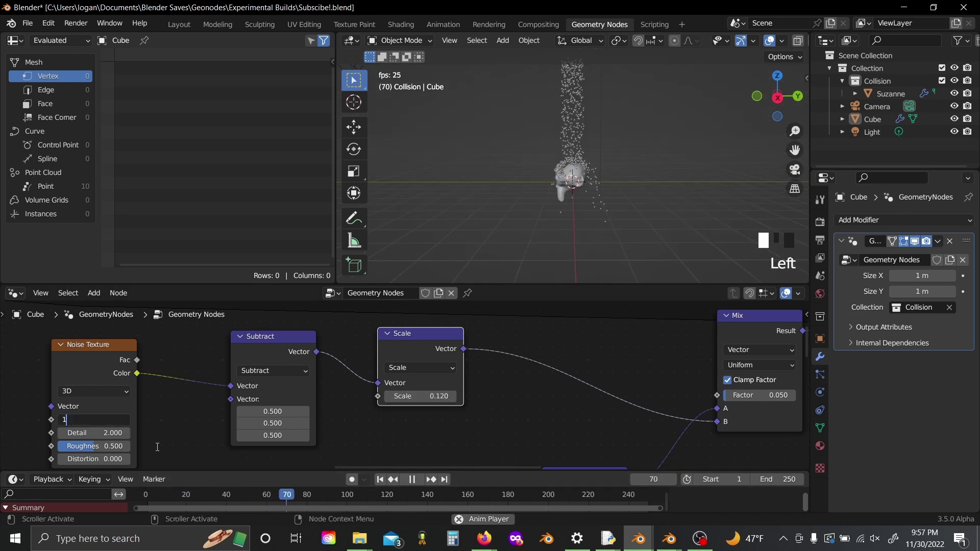
Switch the Noise Texture to 4D and add a Scene Time node for the distribution seed.
{"action": "middle_click", "coordinate": [266, 427]}
{"action": "left_click_drag", "start_coordinate": [260, 380], "coordinate": [356, 390]}
{"action": "middle_click", "coordinate": [356, 391]}
{"action": "left_click", "coordinate": [144, 402]}
{"action": "key", "text": "shift+a"}
{"action": "key", "text": "s"}
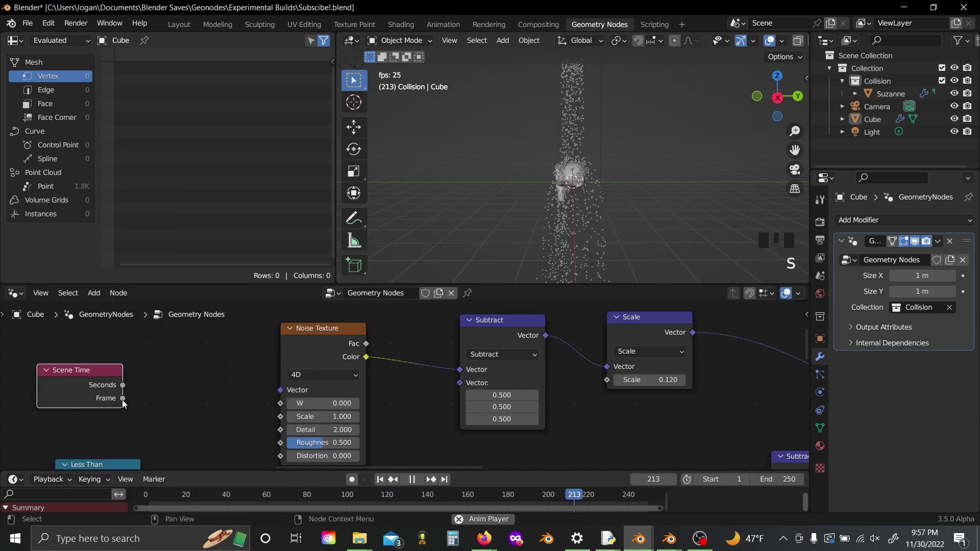
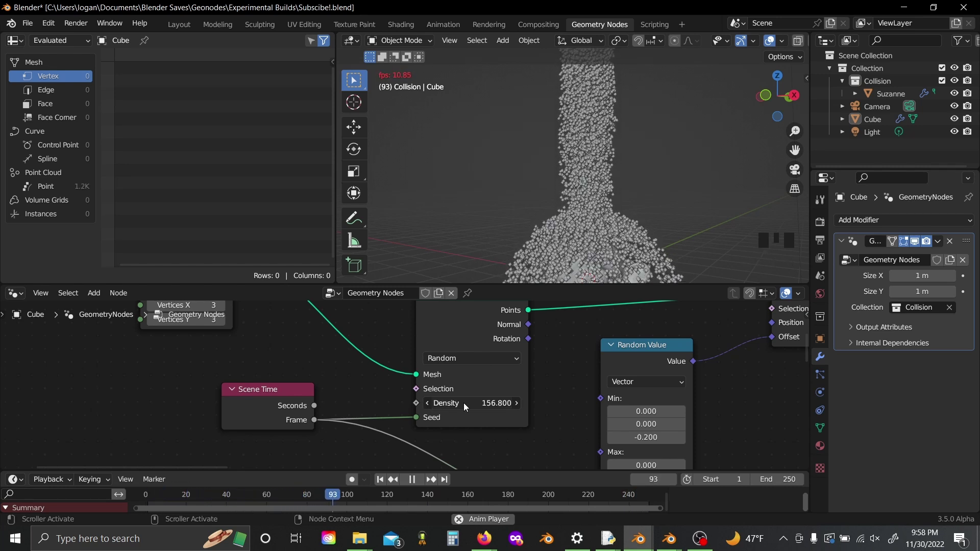
Stop playback and drag the Simulation Output and Group Output nodes farther right.
{"action": "scroll", "scroll_direction": "up", "scroll_amount": 3}
{"action": "scroll", "scroll_direction": "down", "scroll_amount": 3}
{"action": "key", "text": "space"}
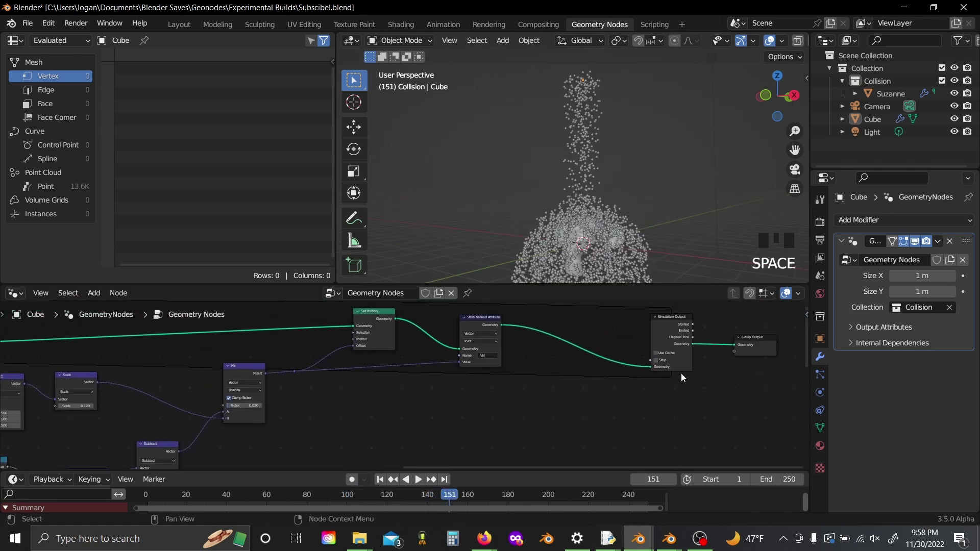
{"action": "left_click_drag", "start_coordinate": [625, 391], "coordinate": [542, 418]}
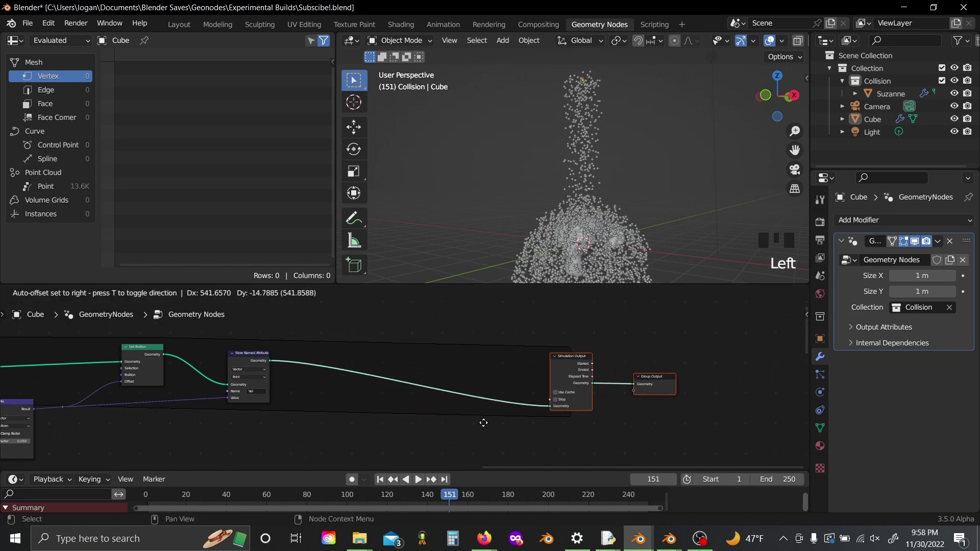